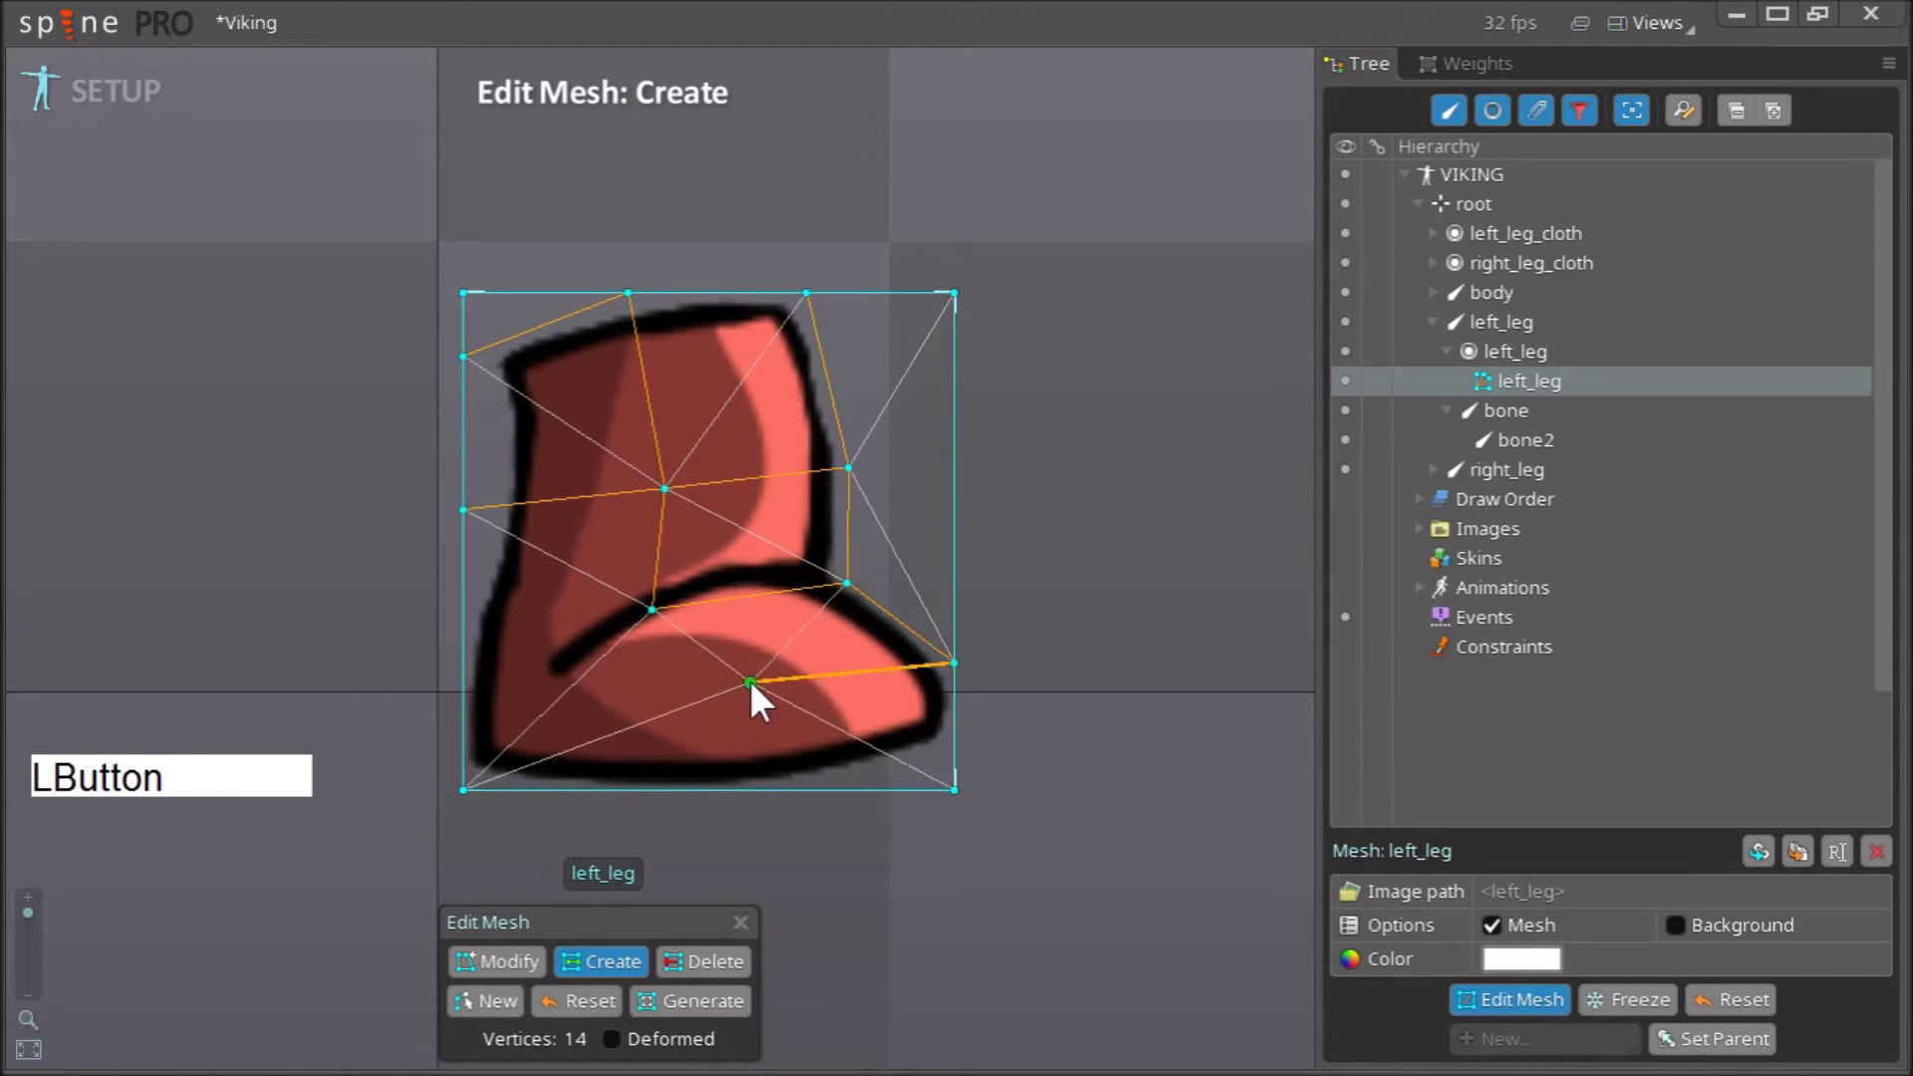
# Add vertices along the boot's bottom and left edge, raising the left_leg mesh to 19 vertices
pyautogui.click(668, 632)
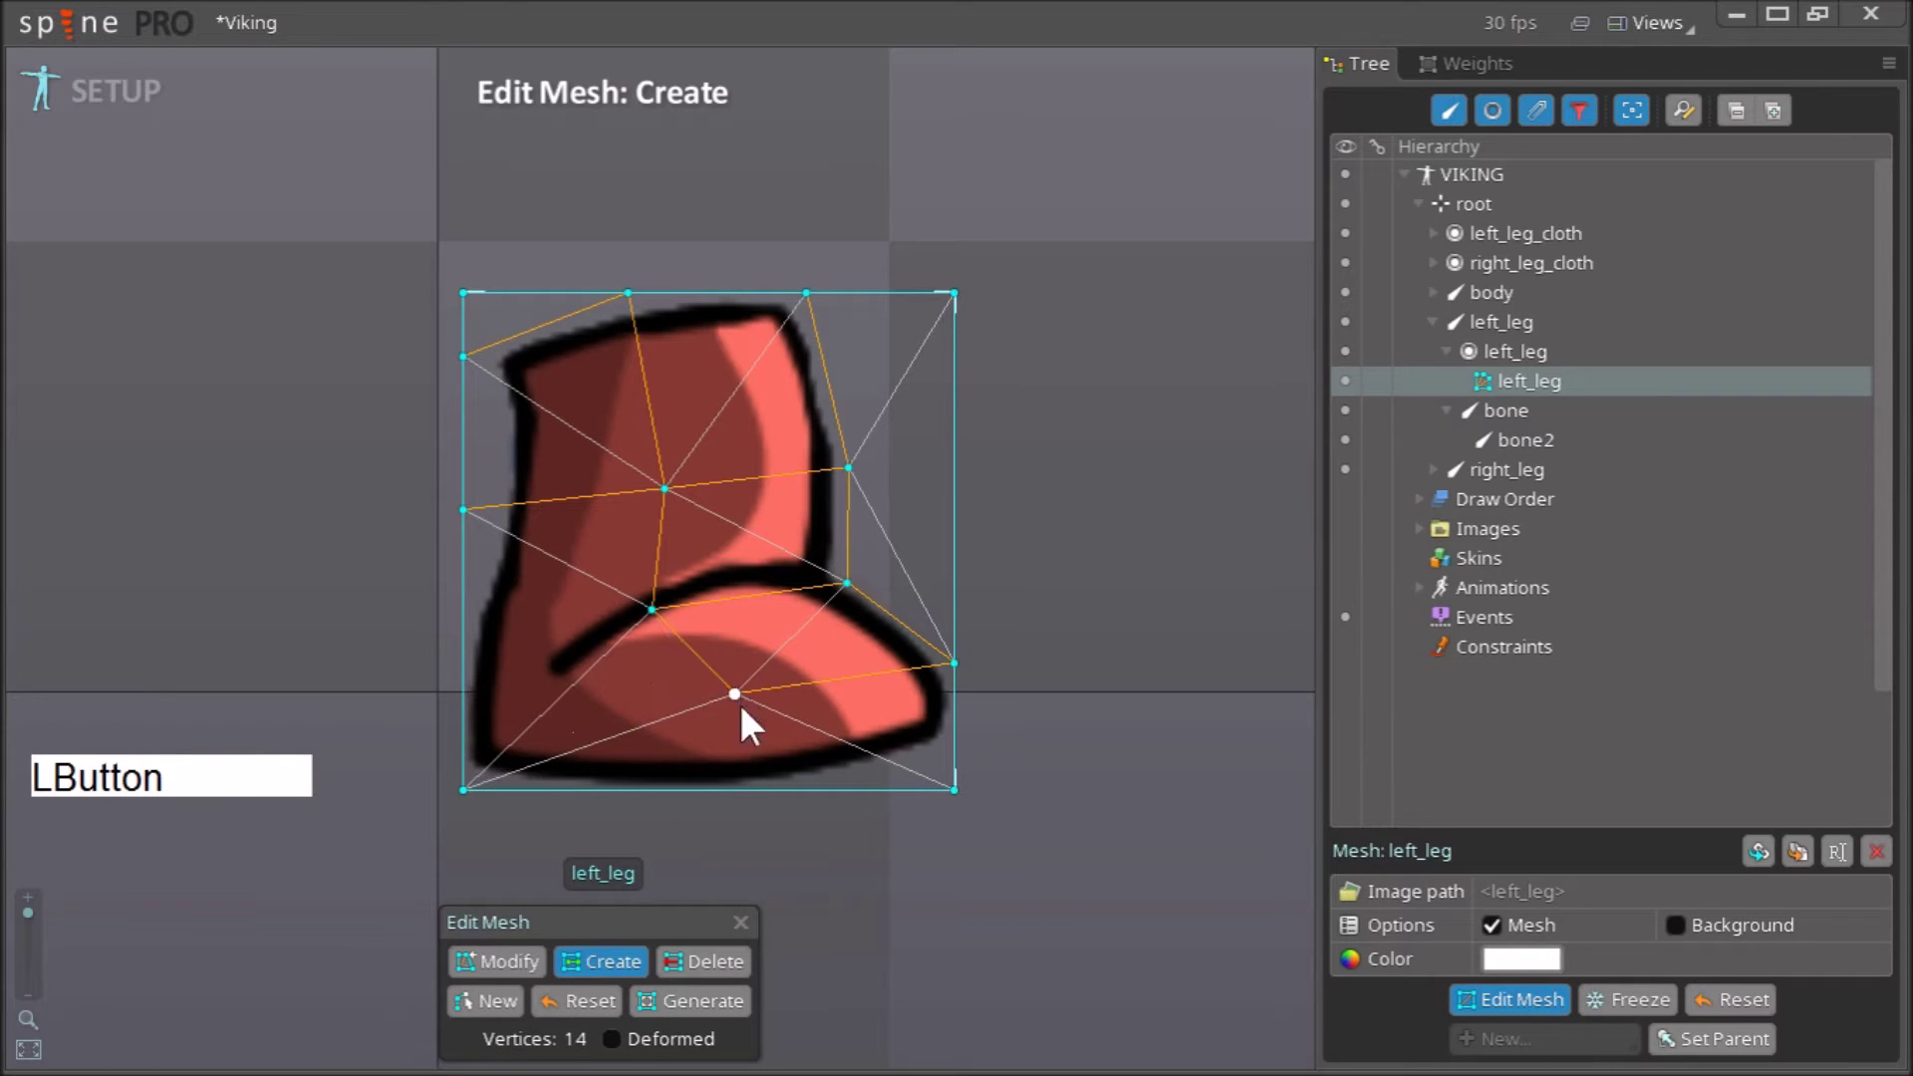
pyautogui.click(667, 639)
pyautogui.click(679, 621)
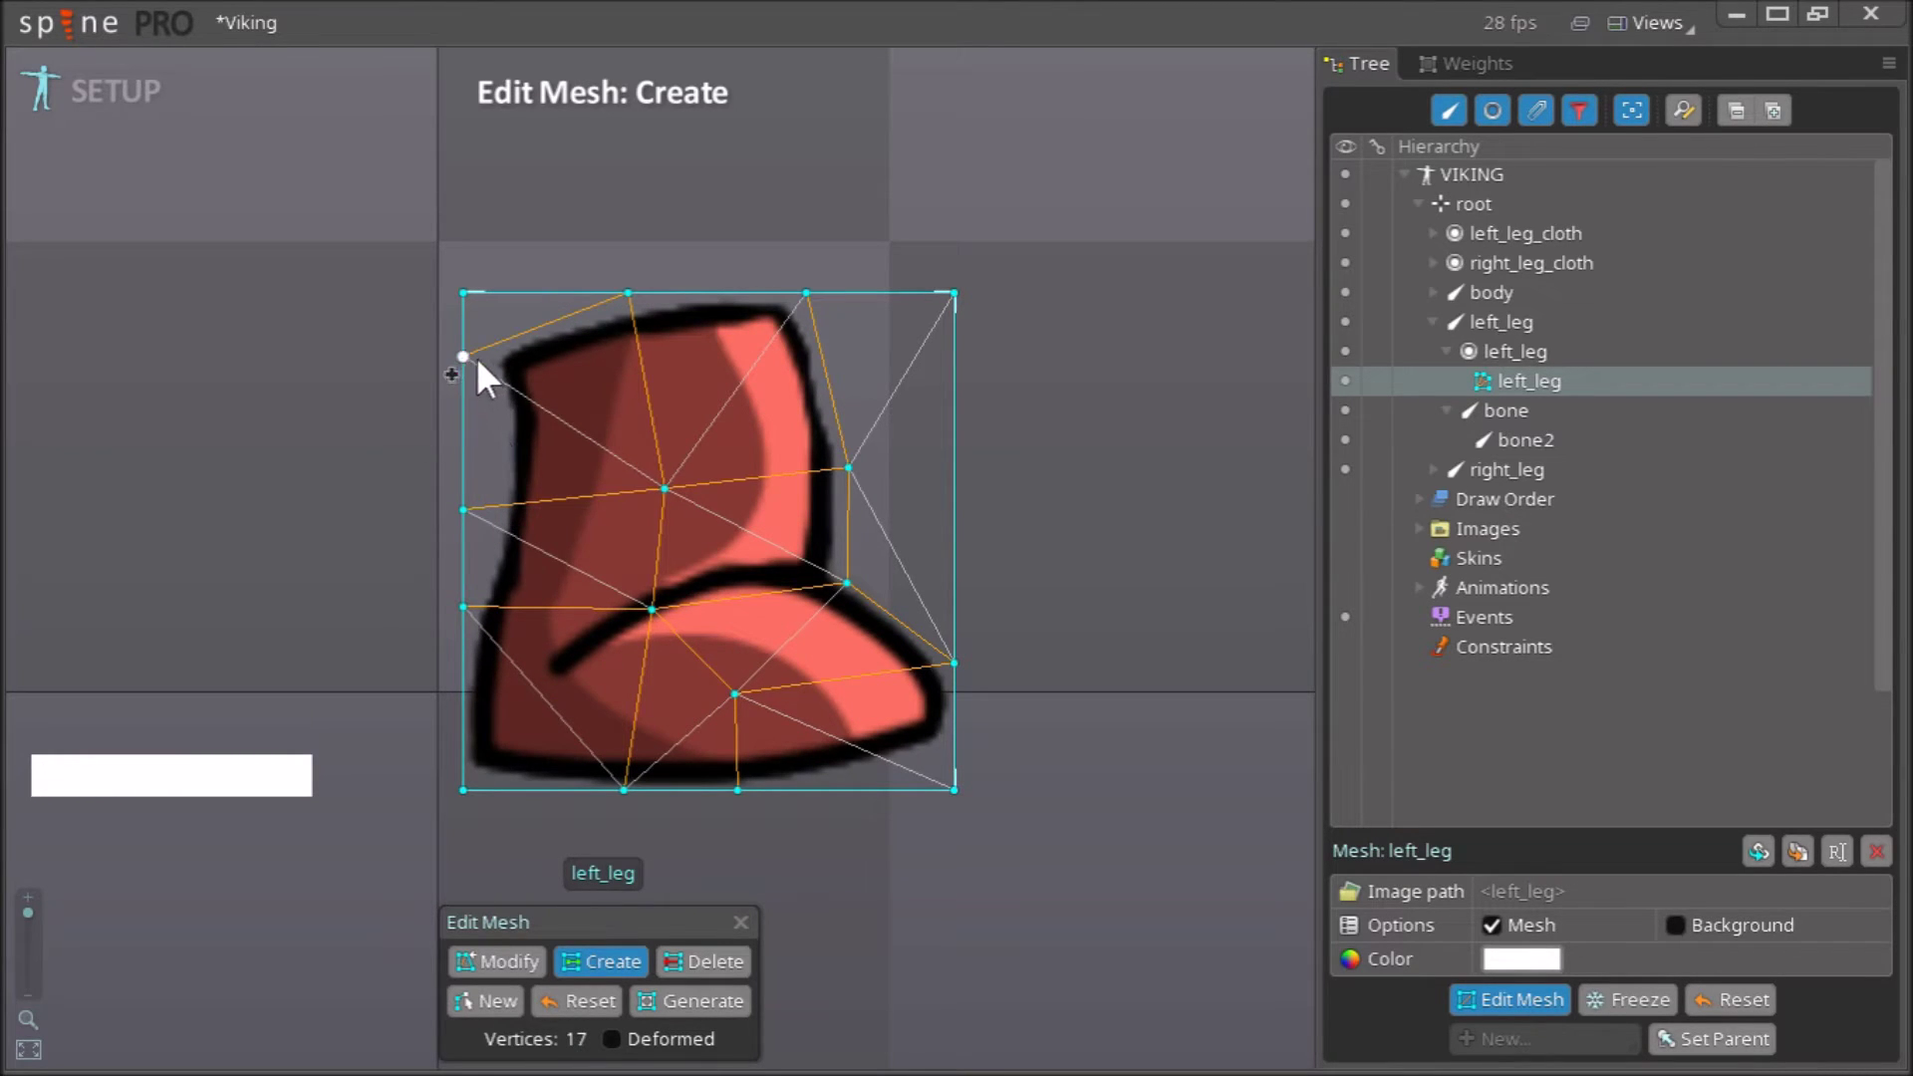
pyautogui.click(514, 361)
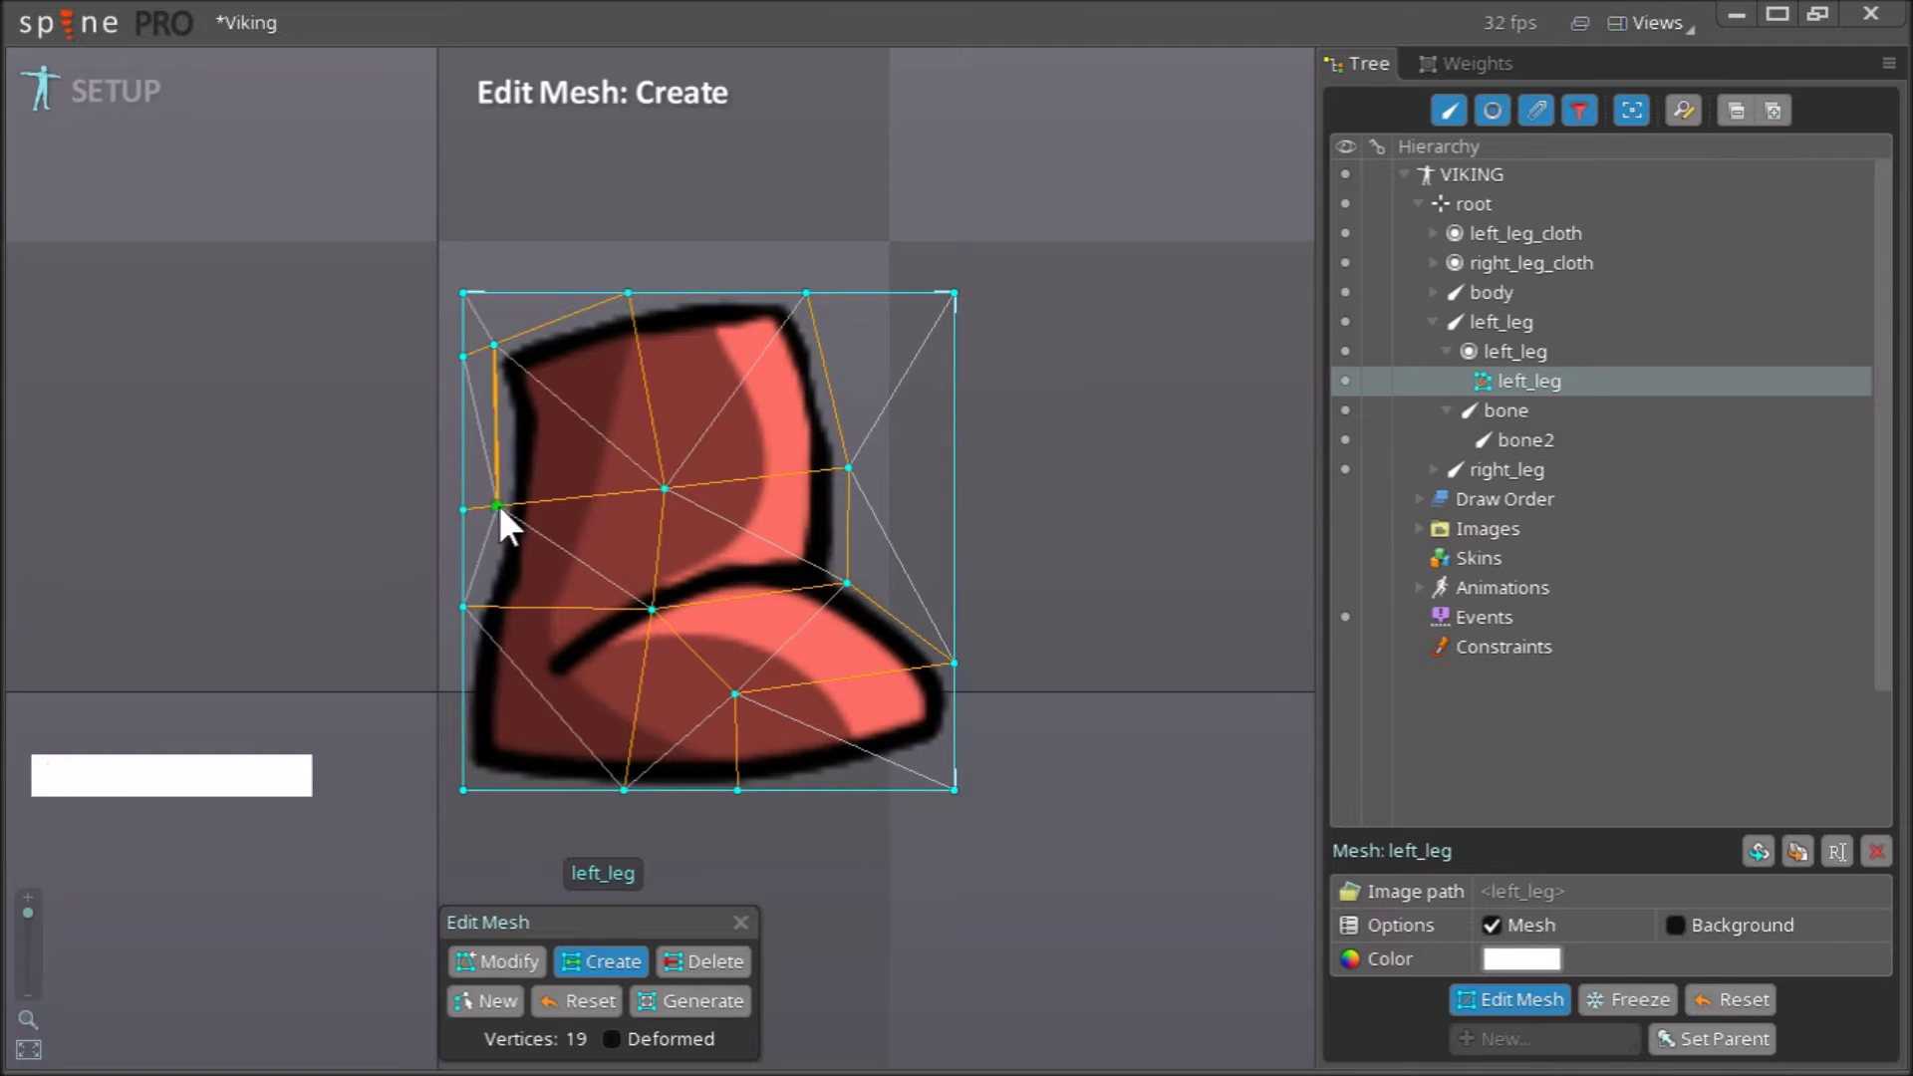
pyautogui.click(520, 518)
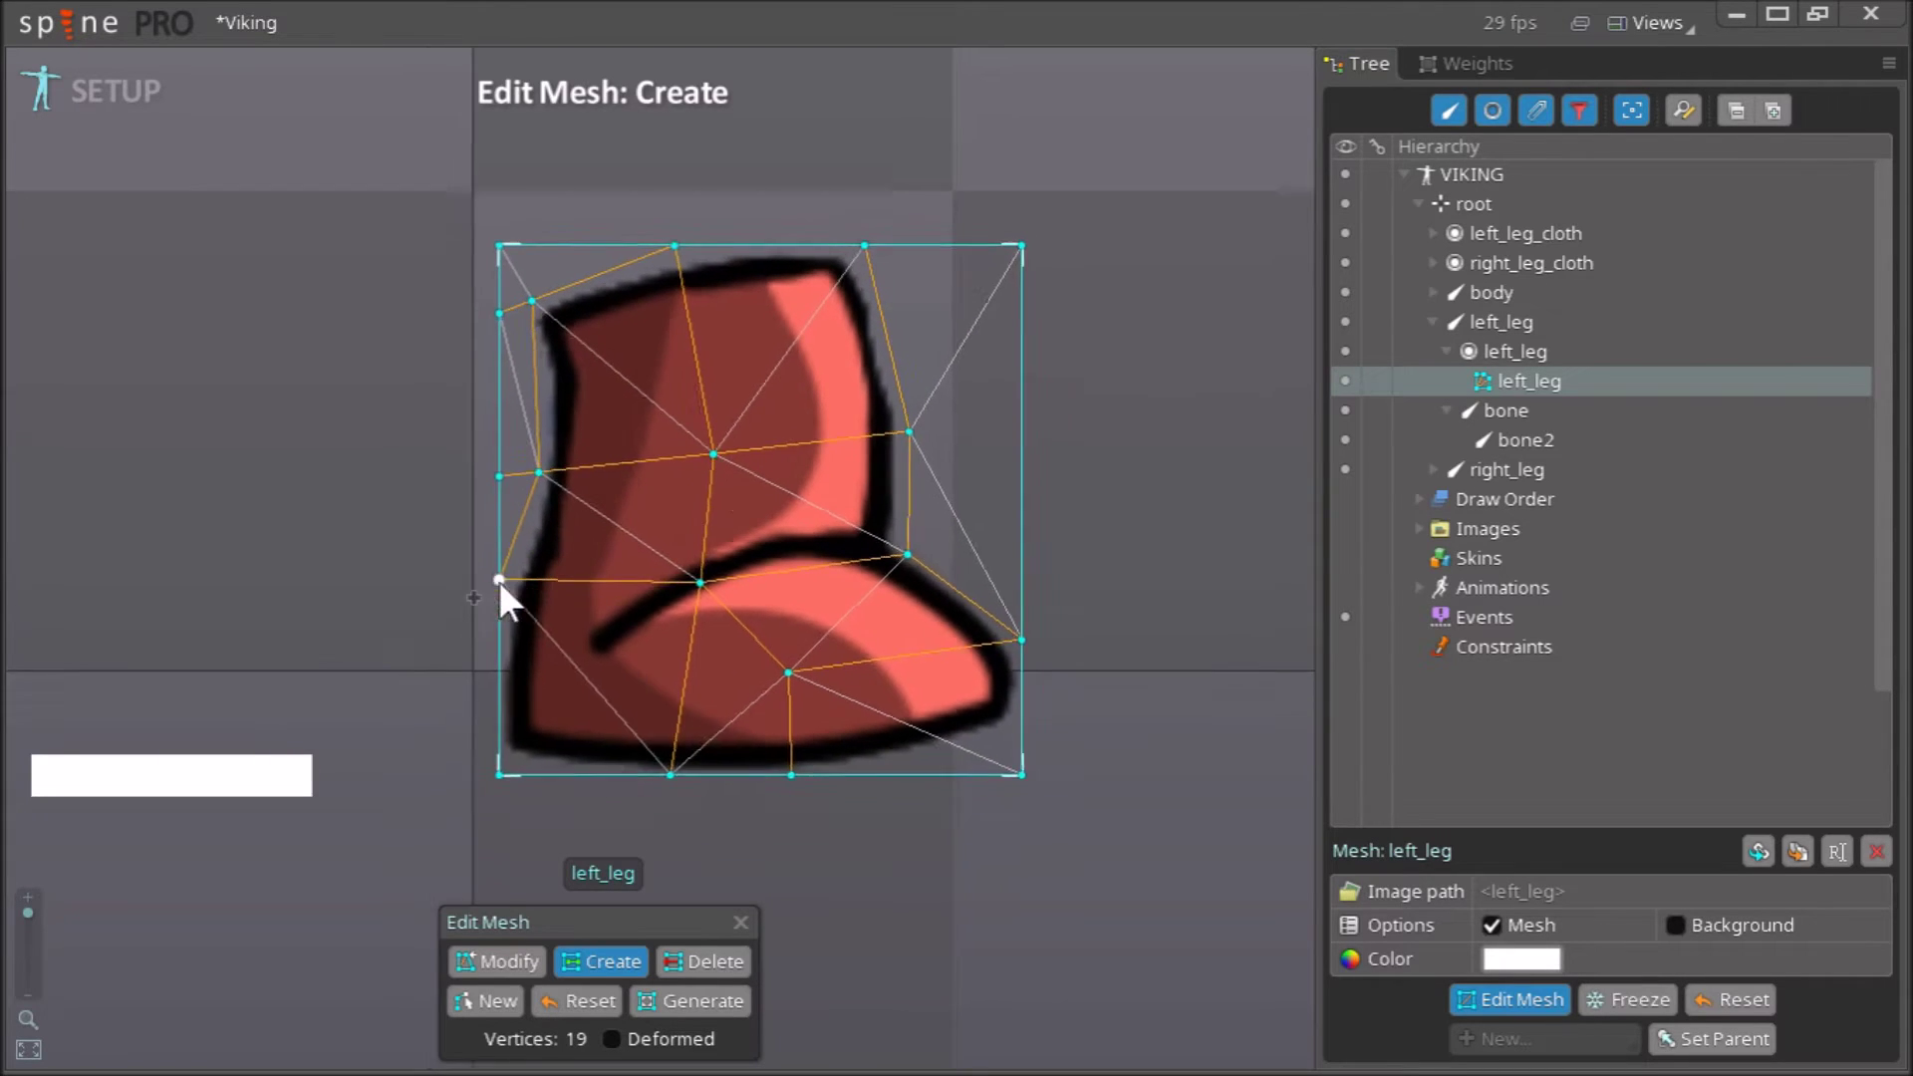
pyautogui.rightClick(958, 490)
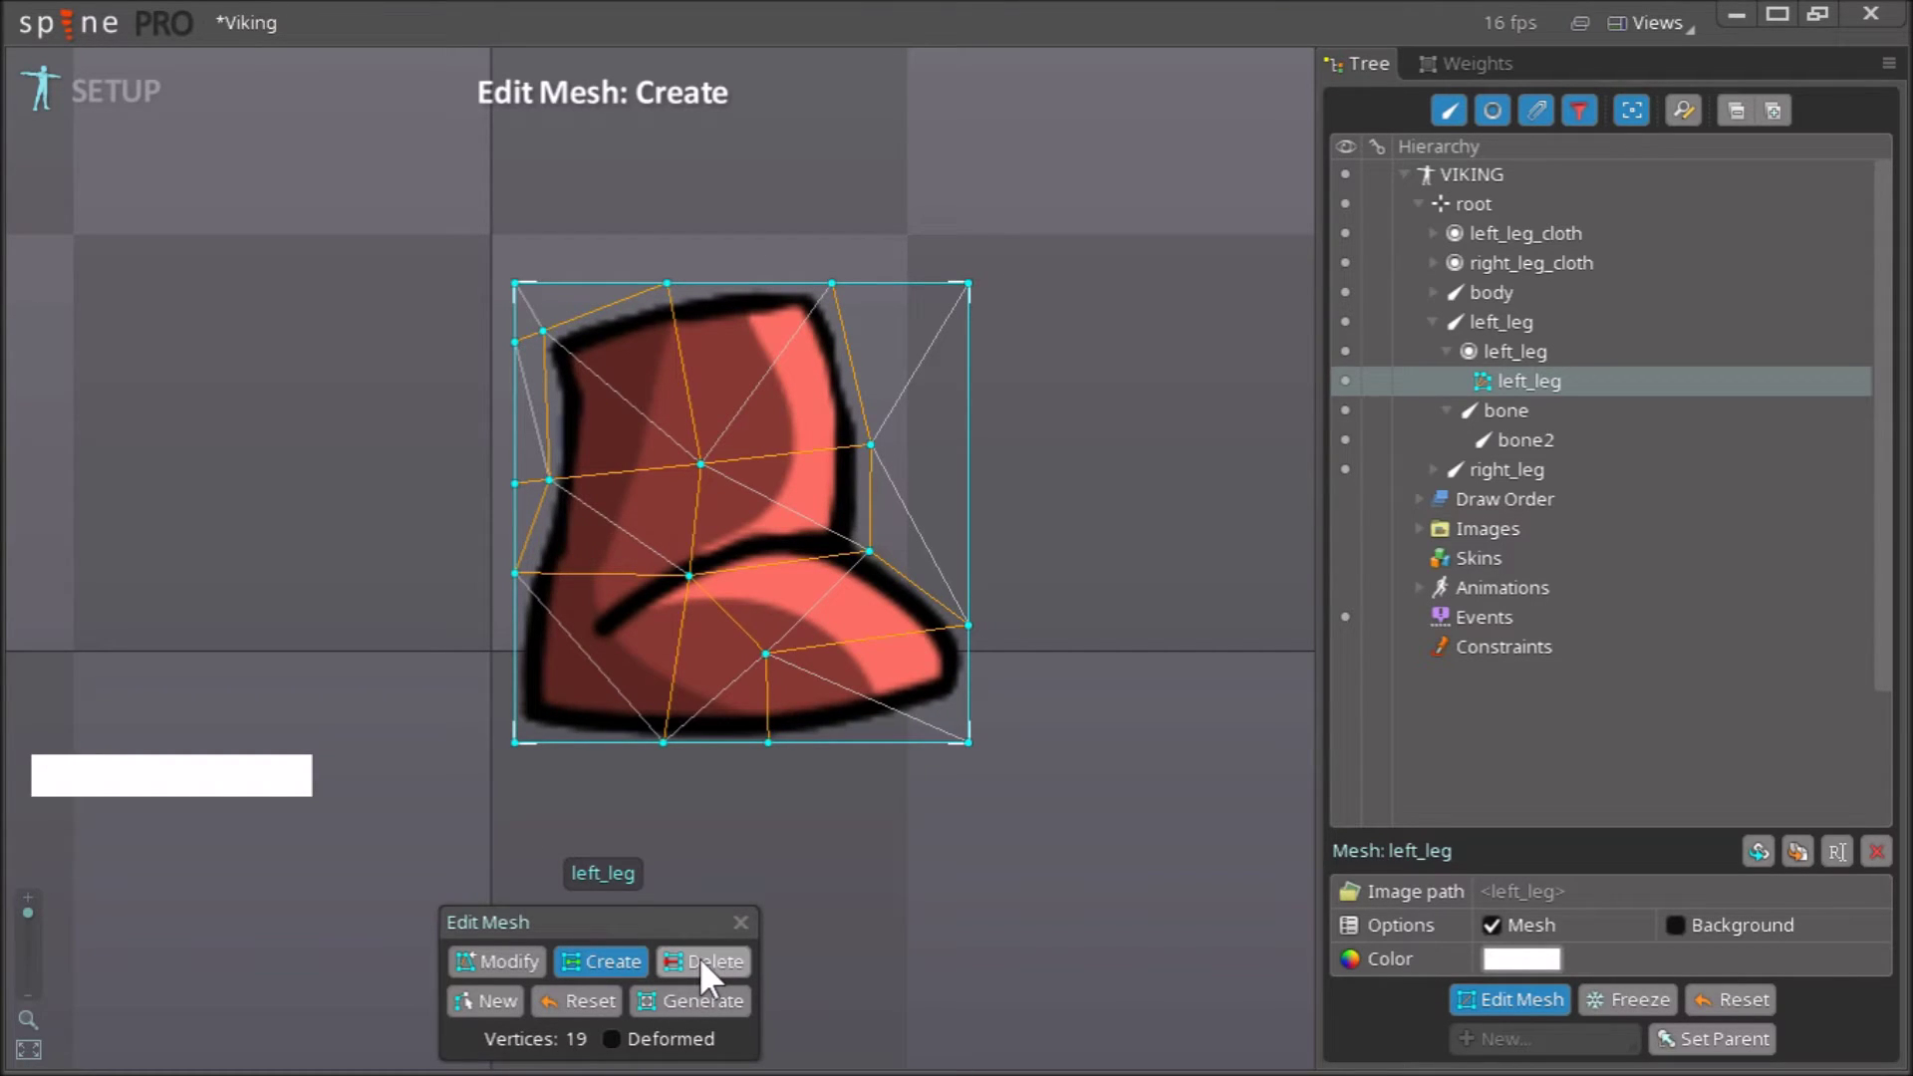
# Delete the four bounding-box corner vertices so the mesh follows the boot outline with 15 vertices
pyautogui.click(711, 974)
pyautogui.rightClick(1021, 682)
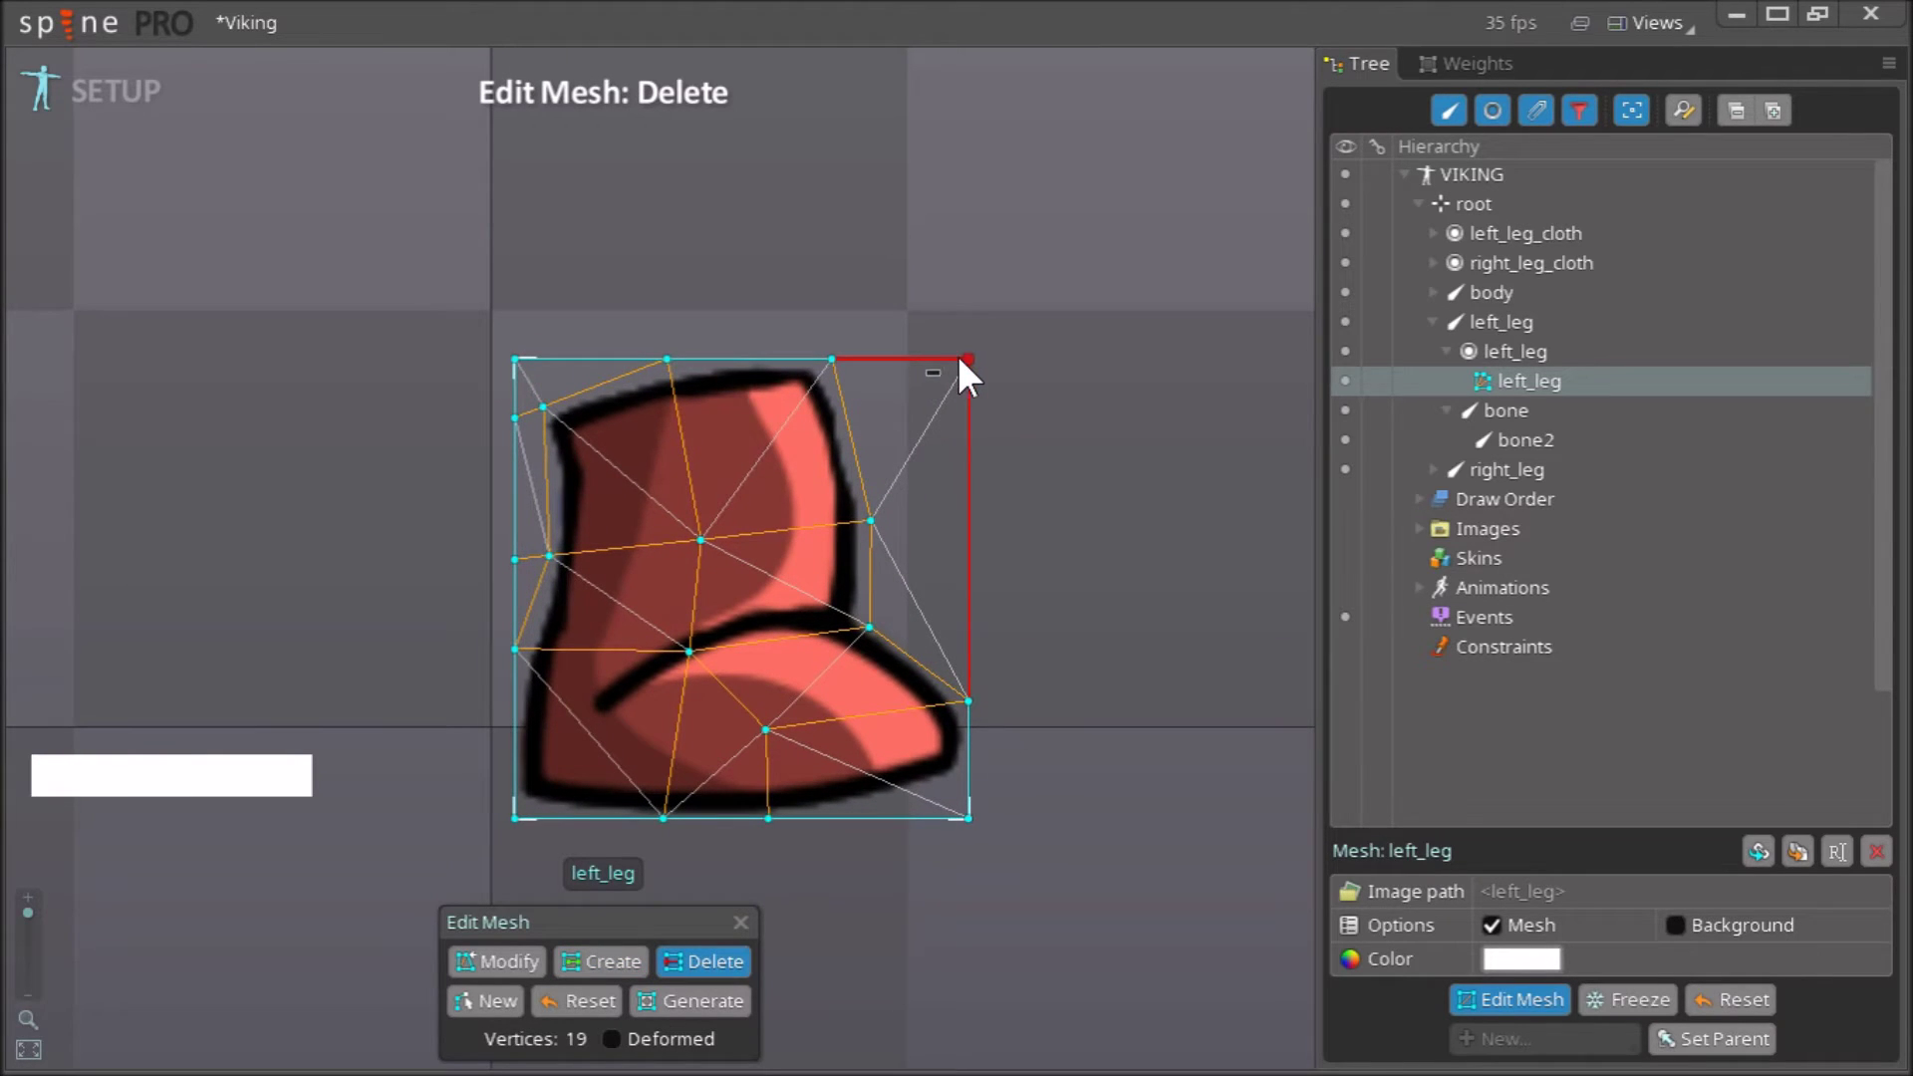
pyautogui.click(978, 378)
pyautogui.click(908, 578)
pyautogui.click(535, 370)
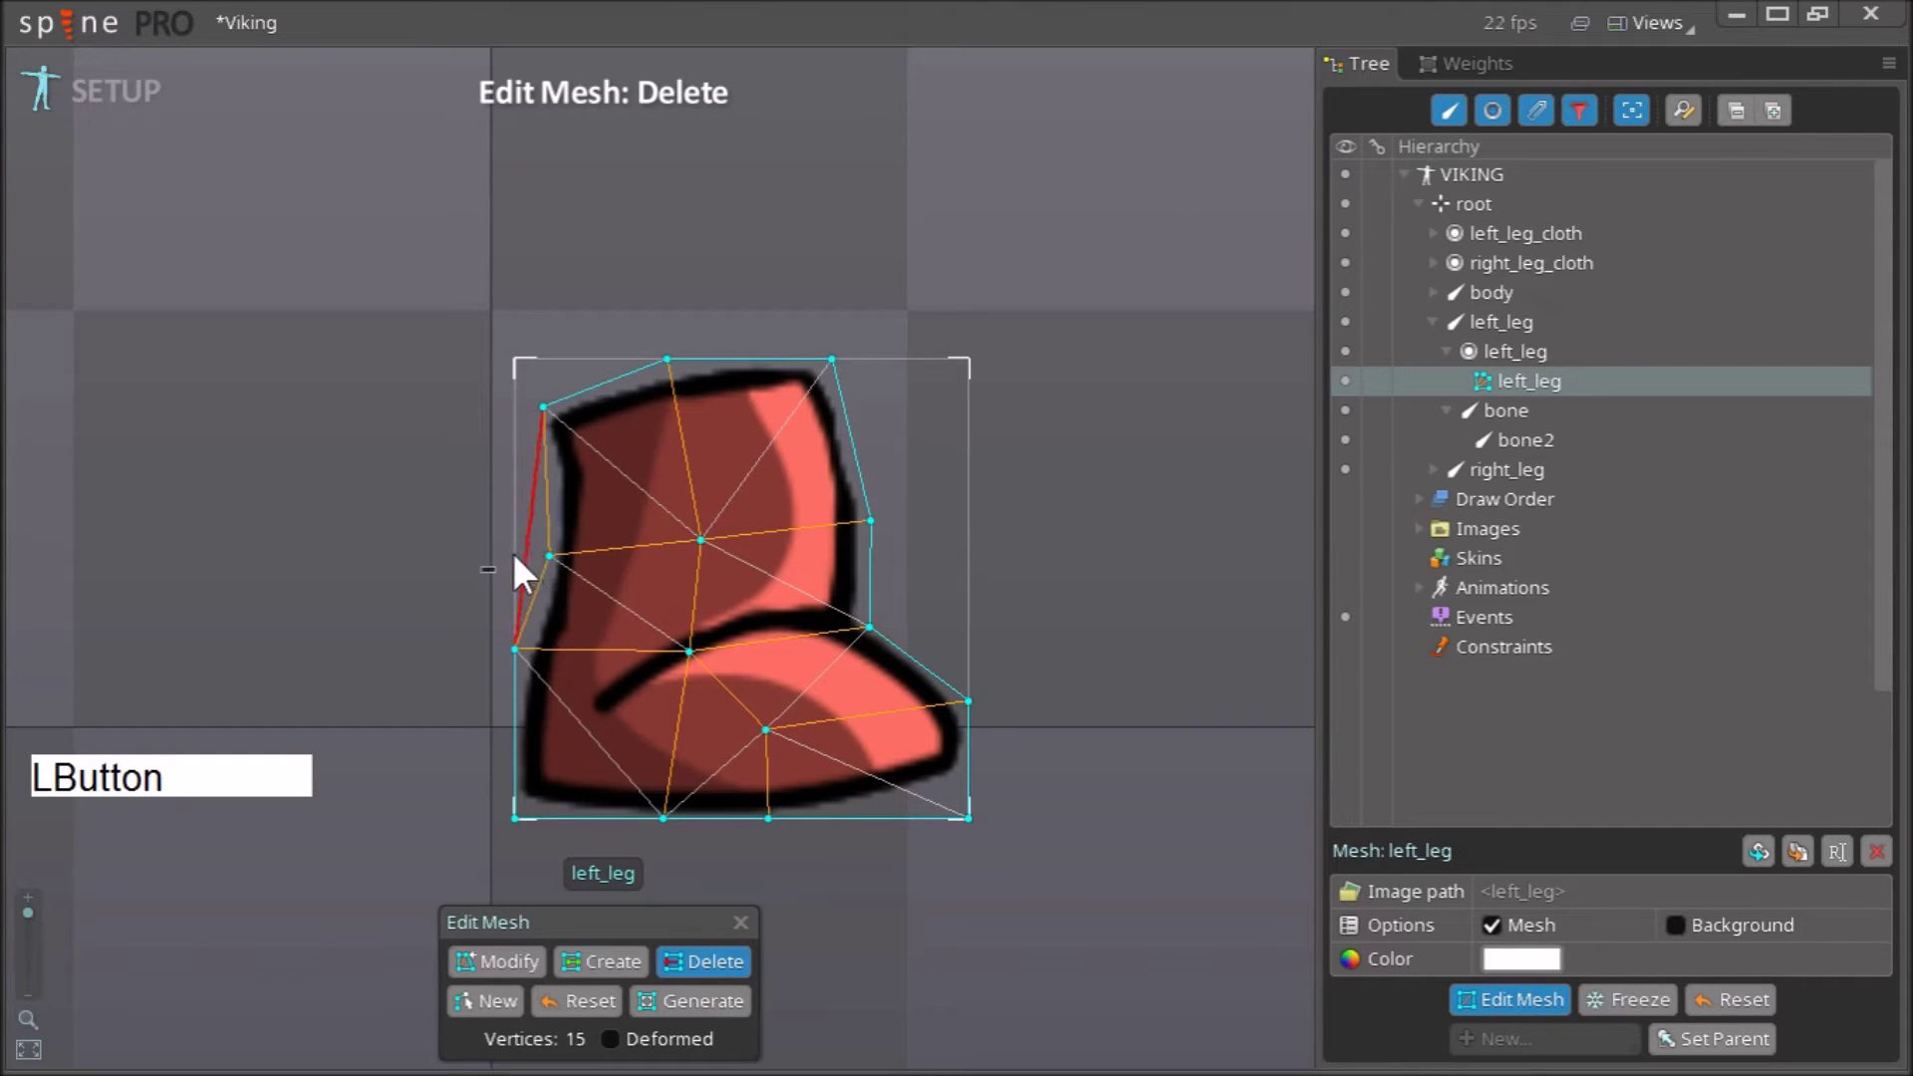
pyautogui.click(538, 574)
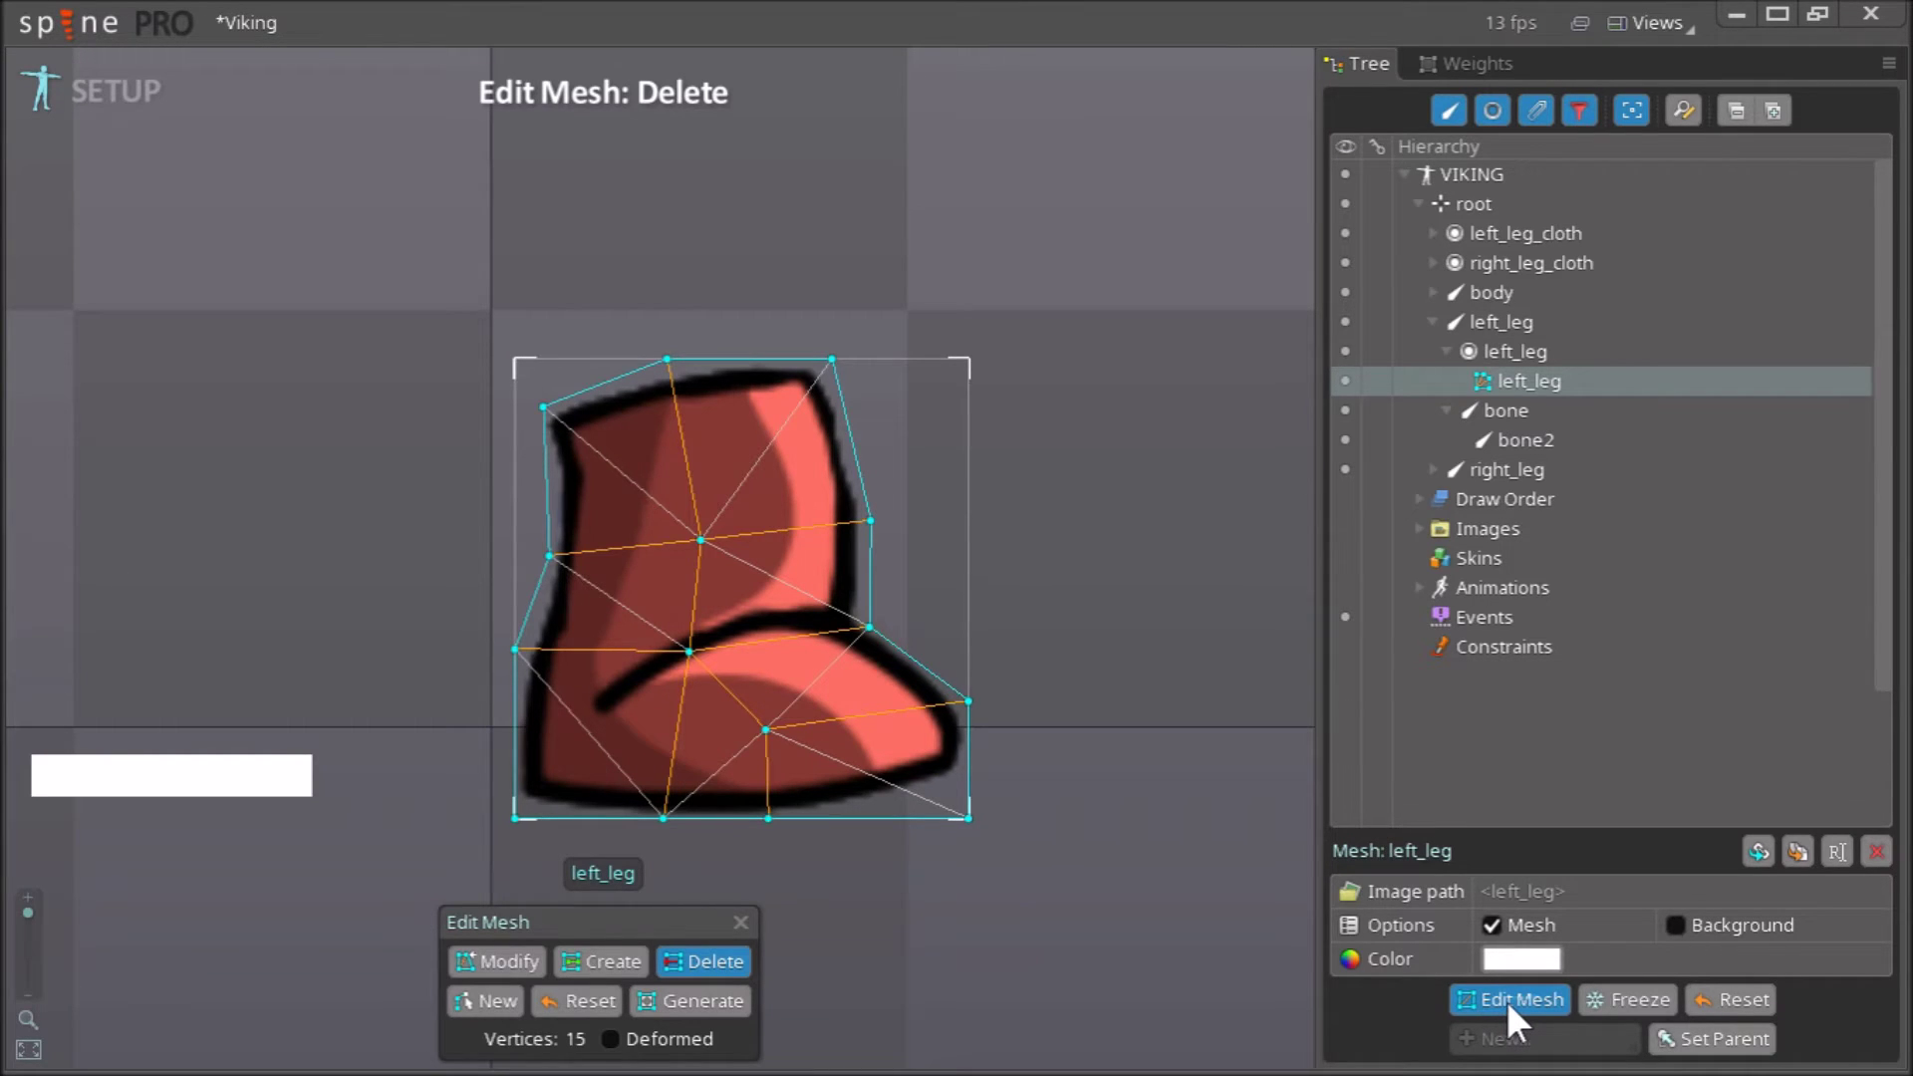
pyautogui.click(1522, 1024)
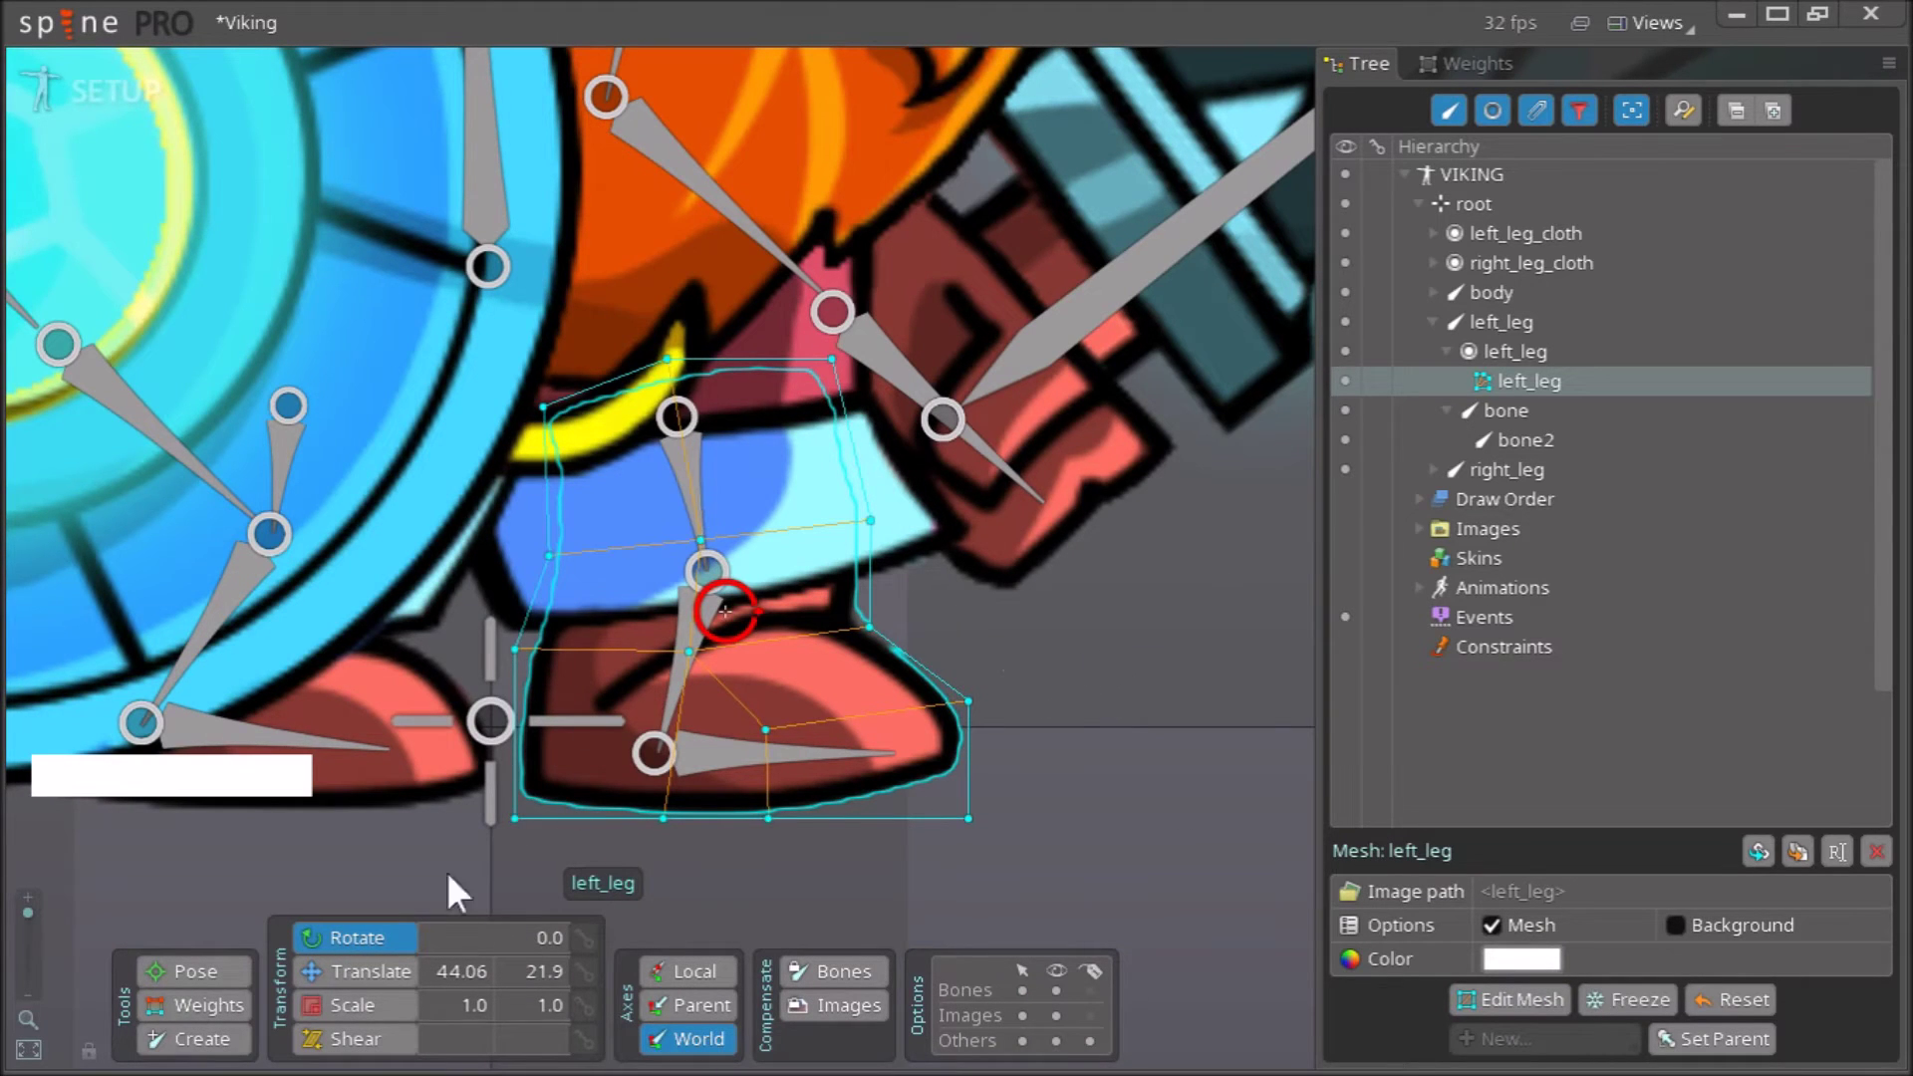
pyautogui.rightClick(779, 673)
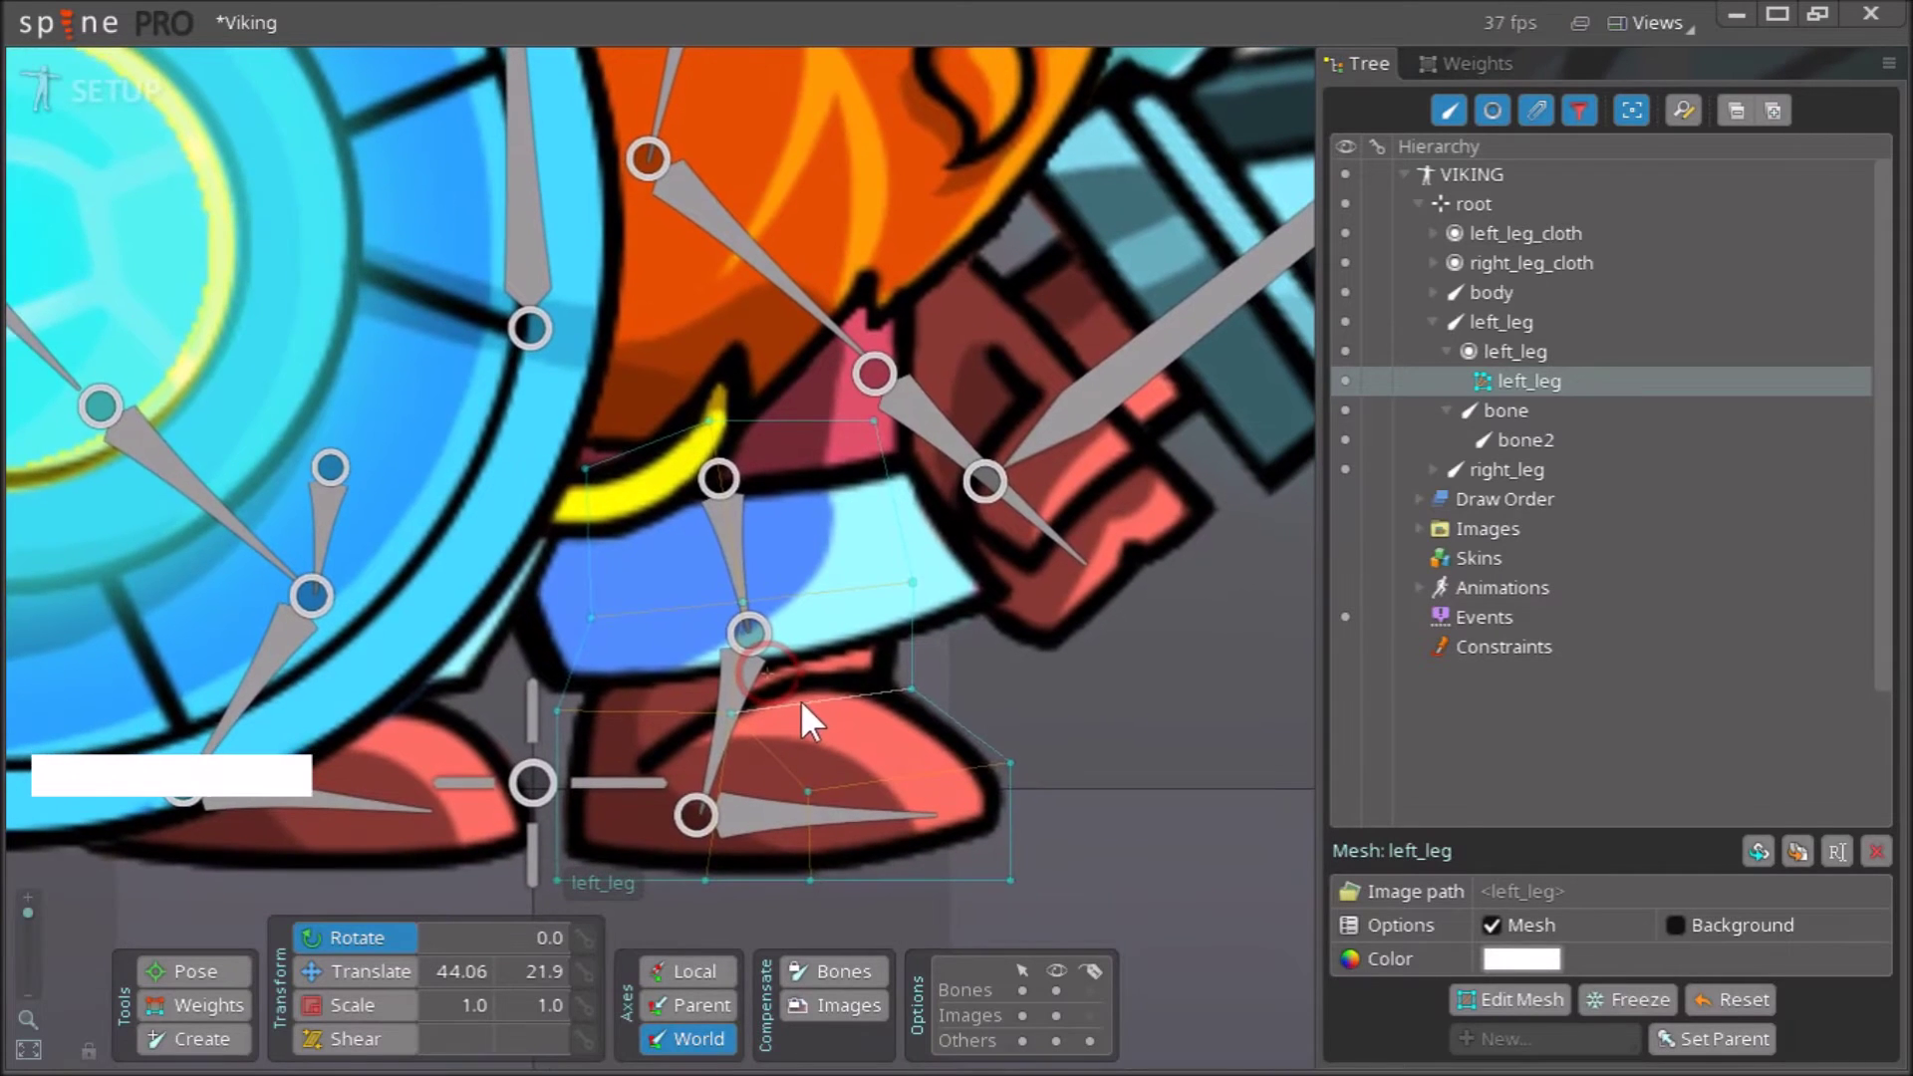
pyautogui.rightClick(997, 655)
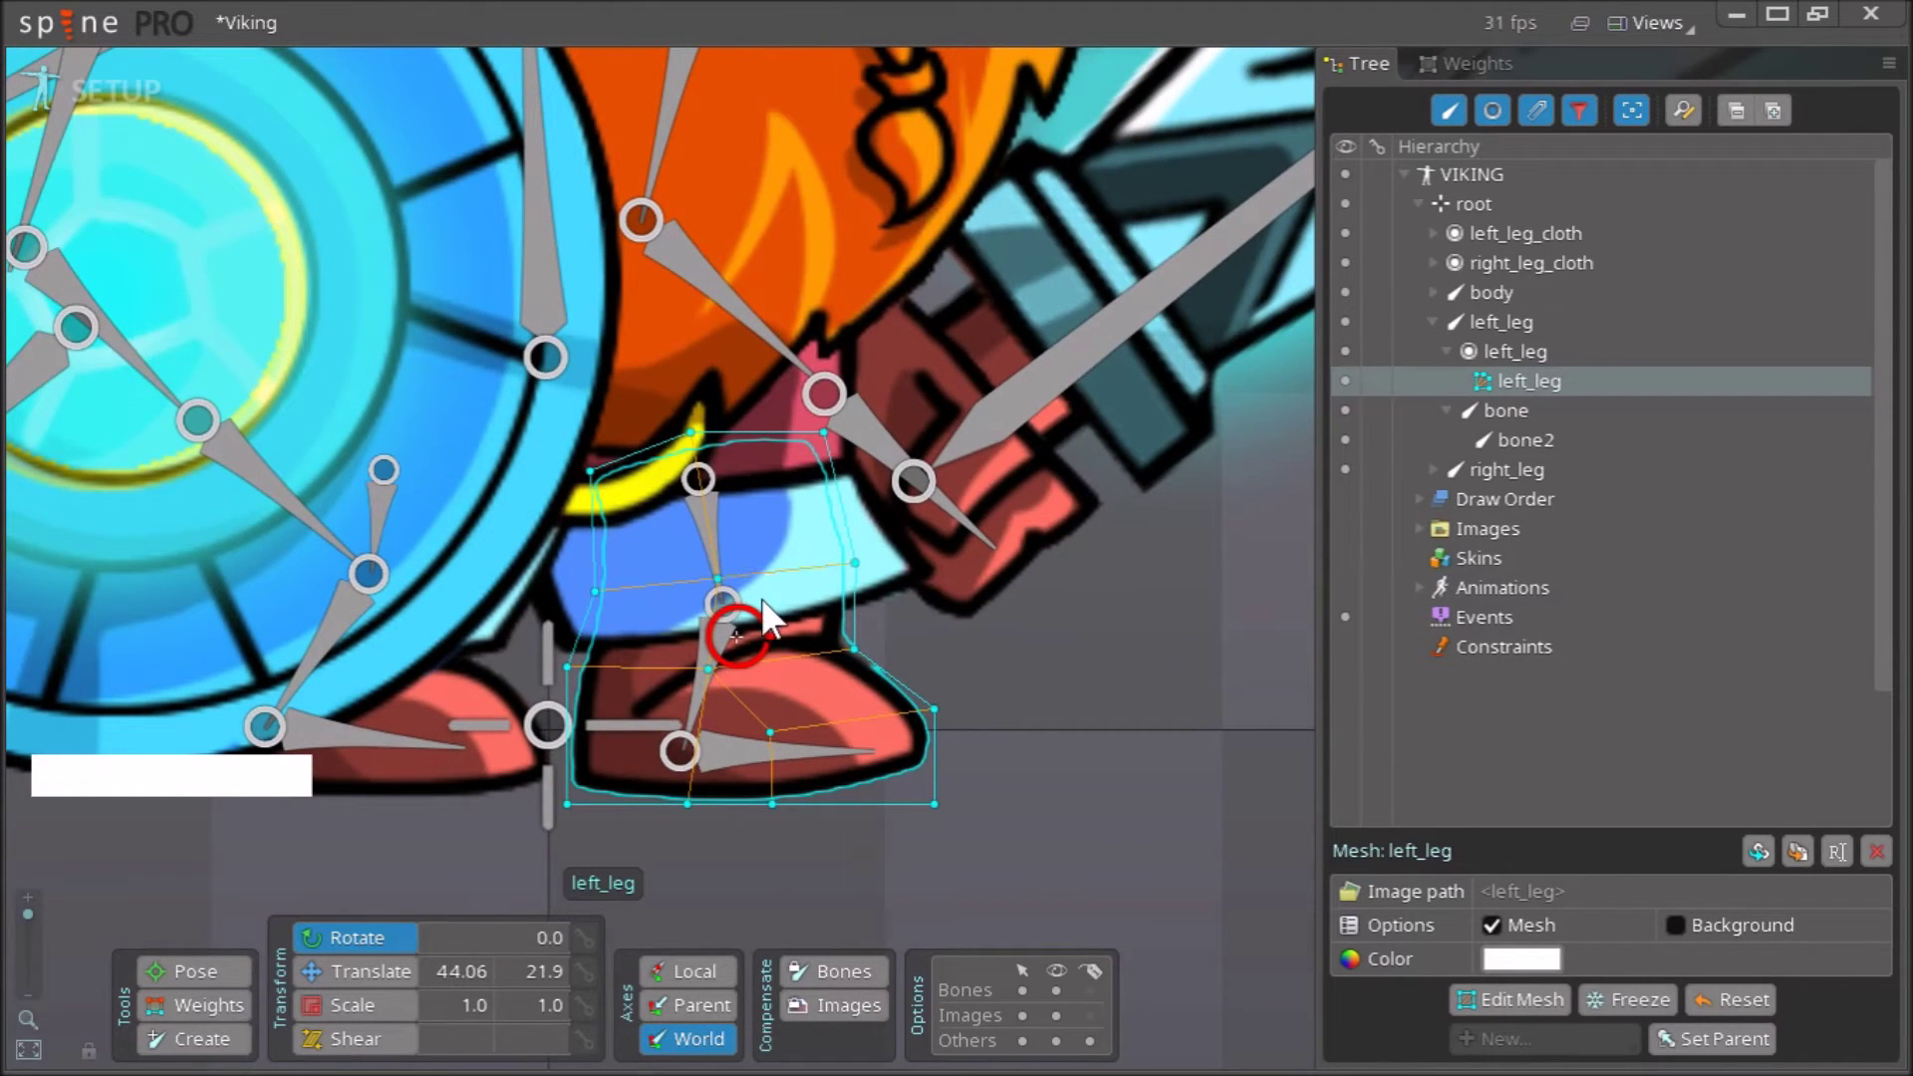
pyautogui.rightClick(960, 645)
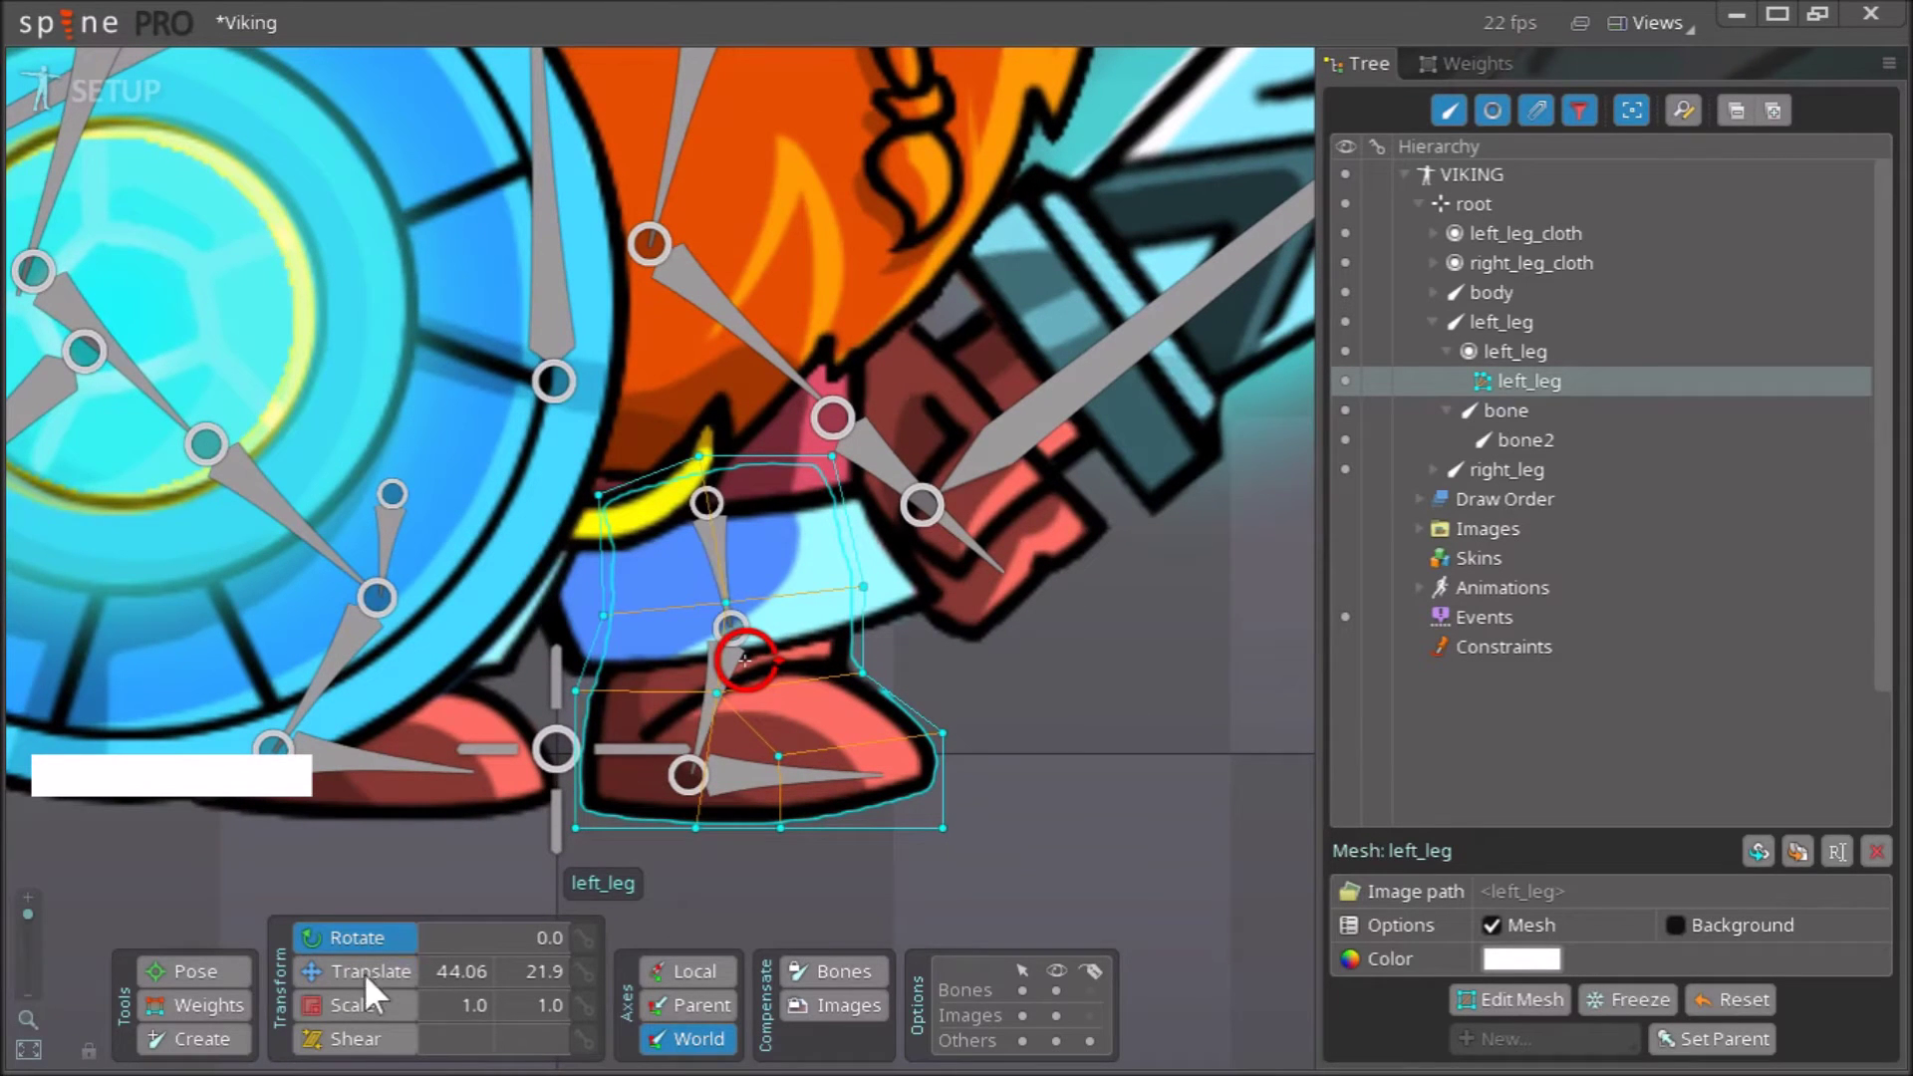
pyautogui.press('Escape')
pyautogui.click(724, 719)
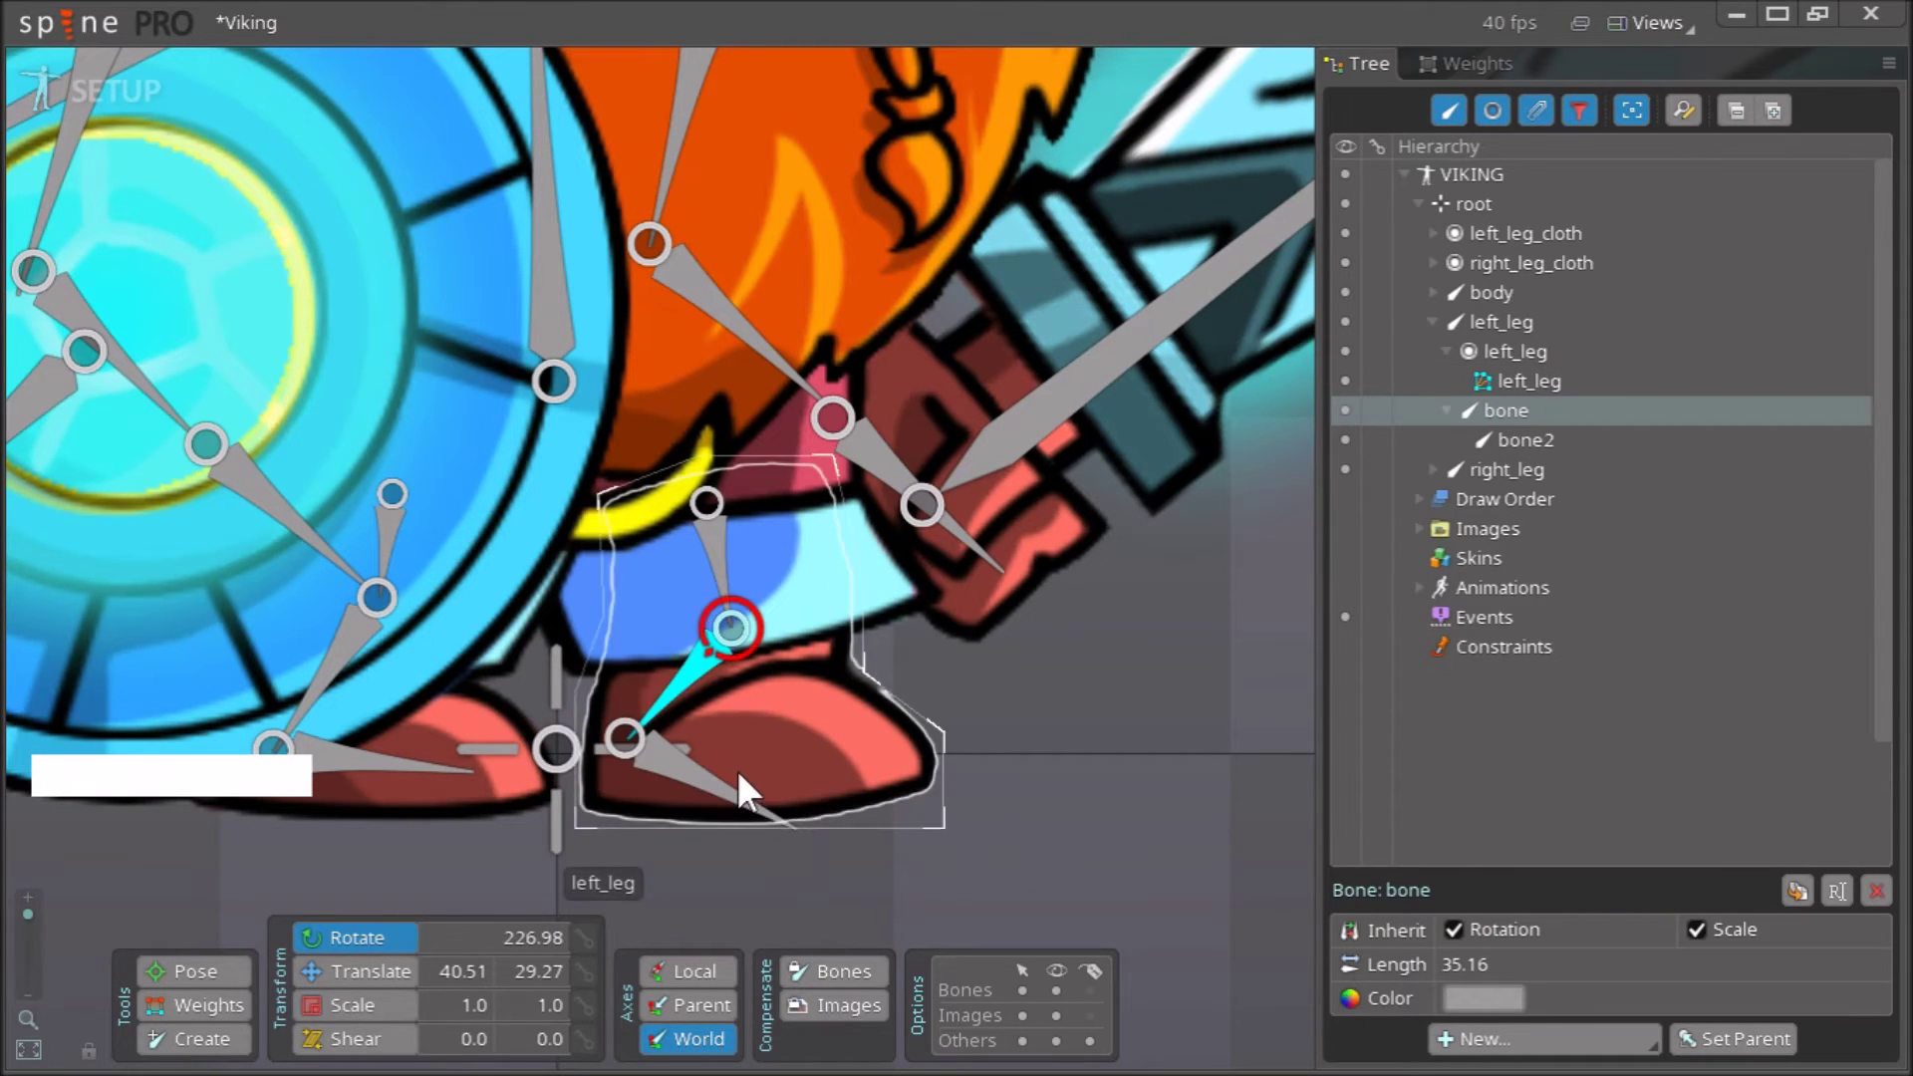
pyautogui.press('ctrl+z')
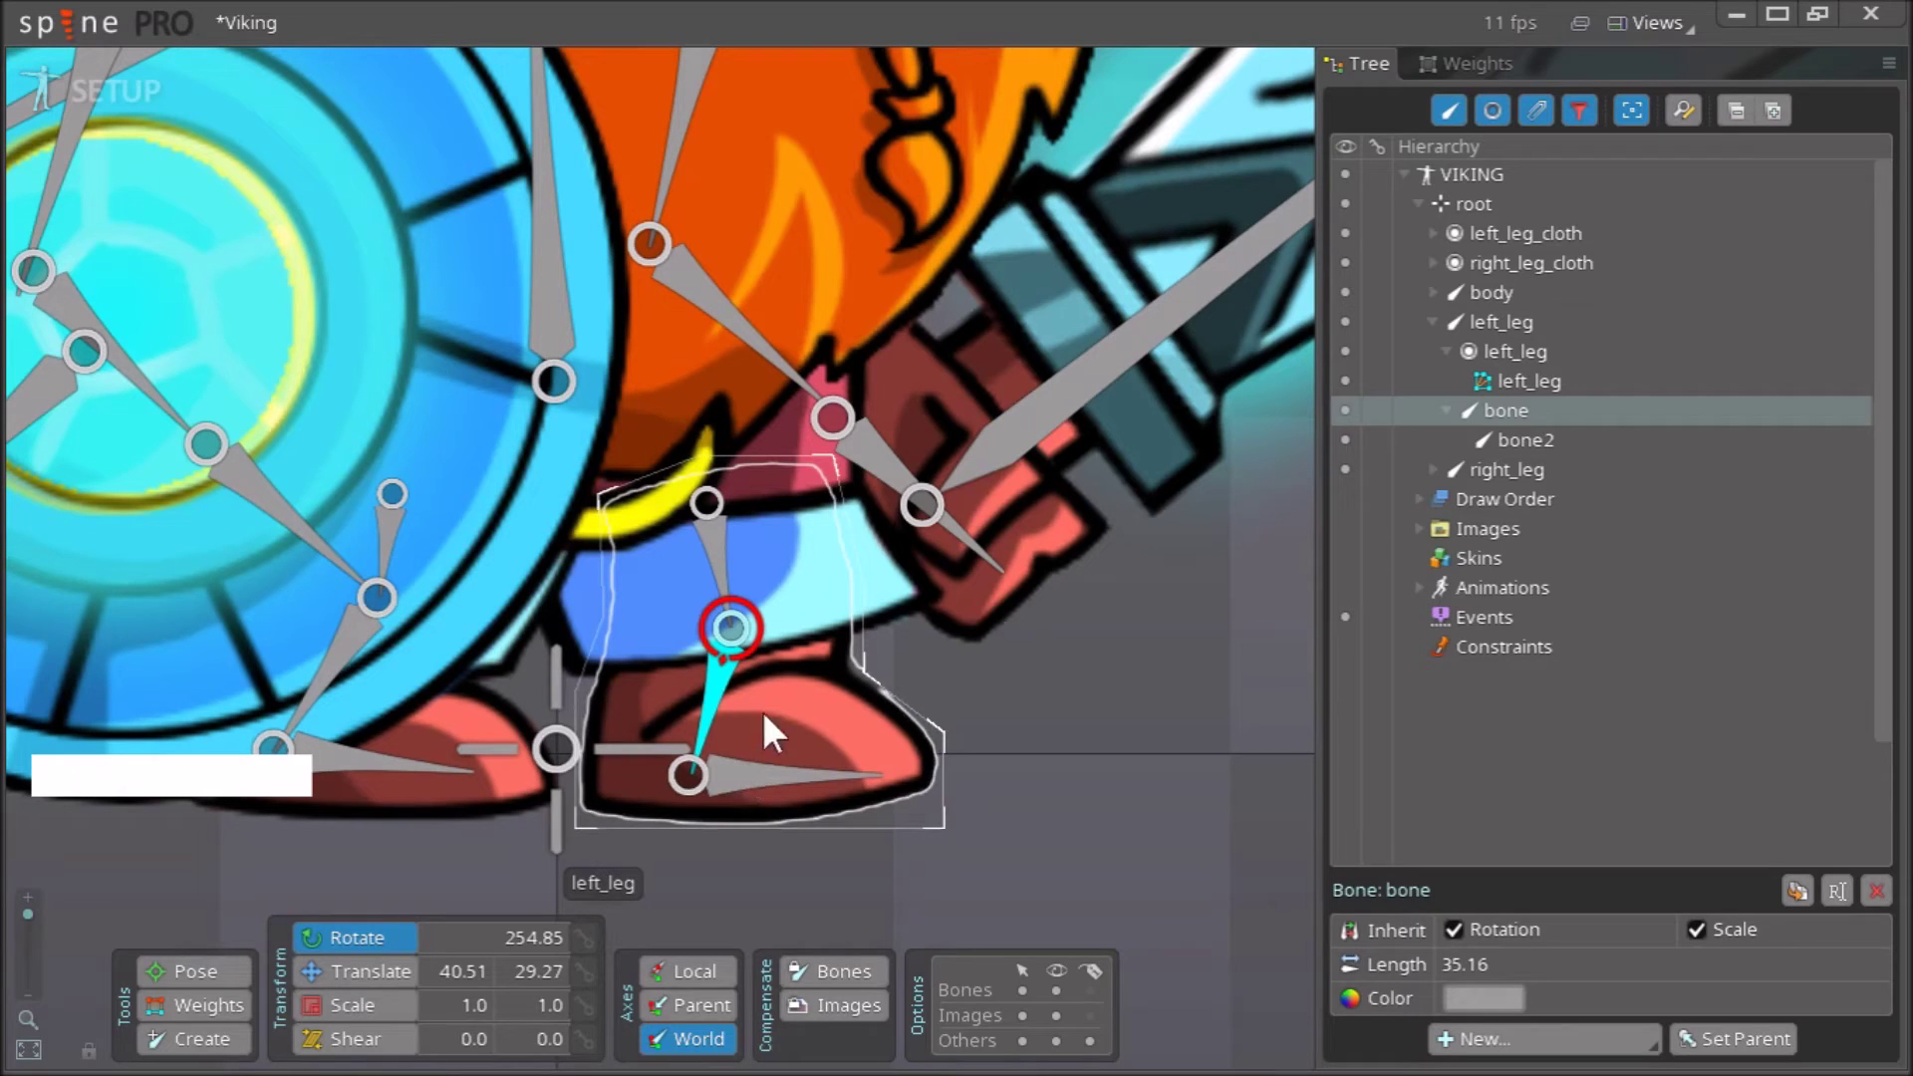
pyautogui.click(730, 561)
pyautogui.click(723, 721)
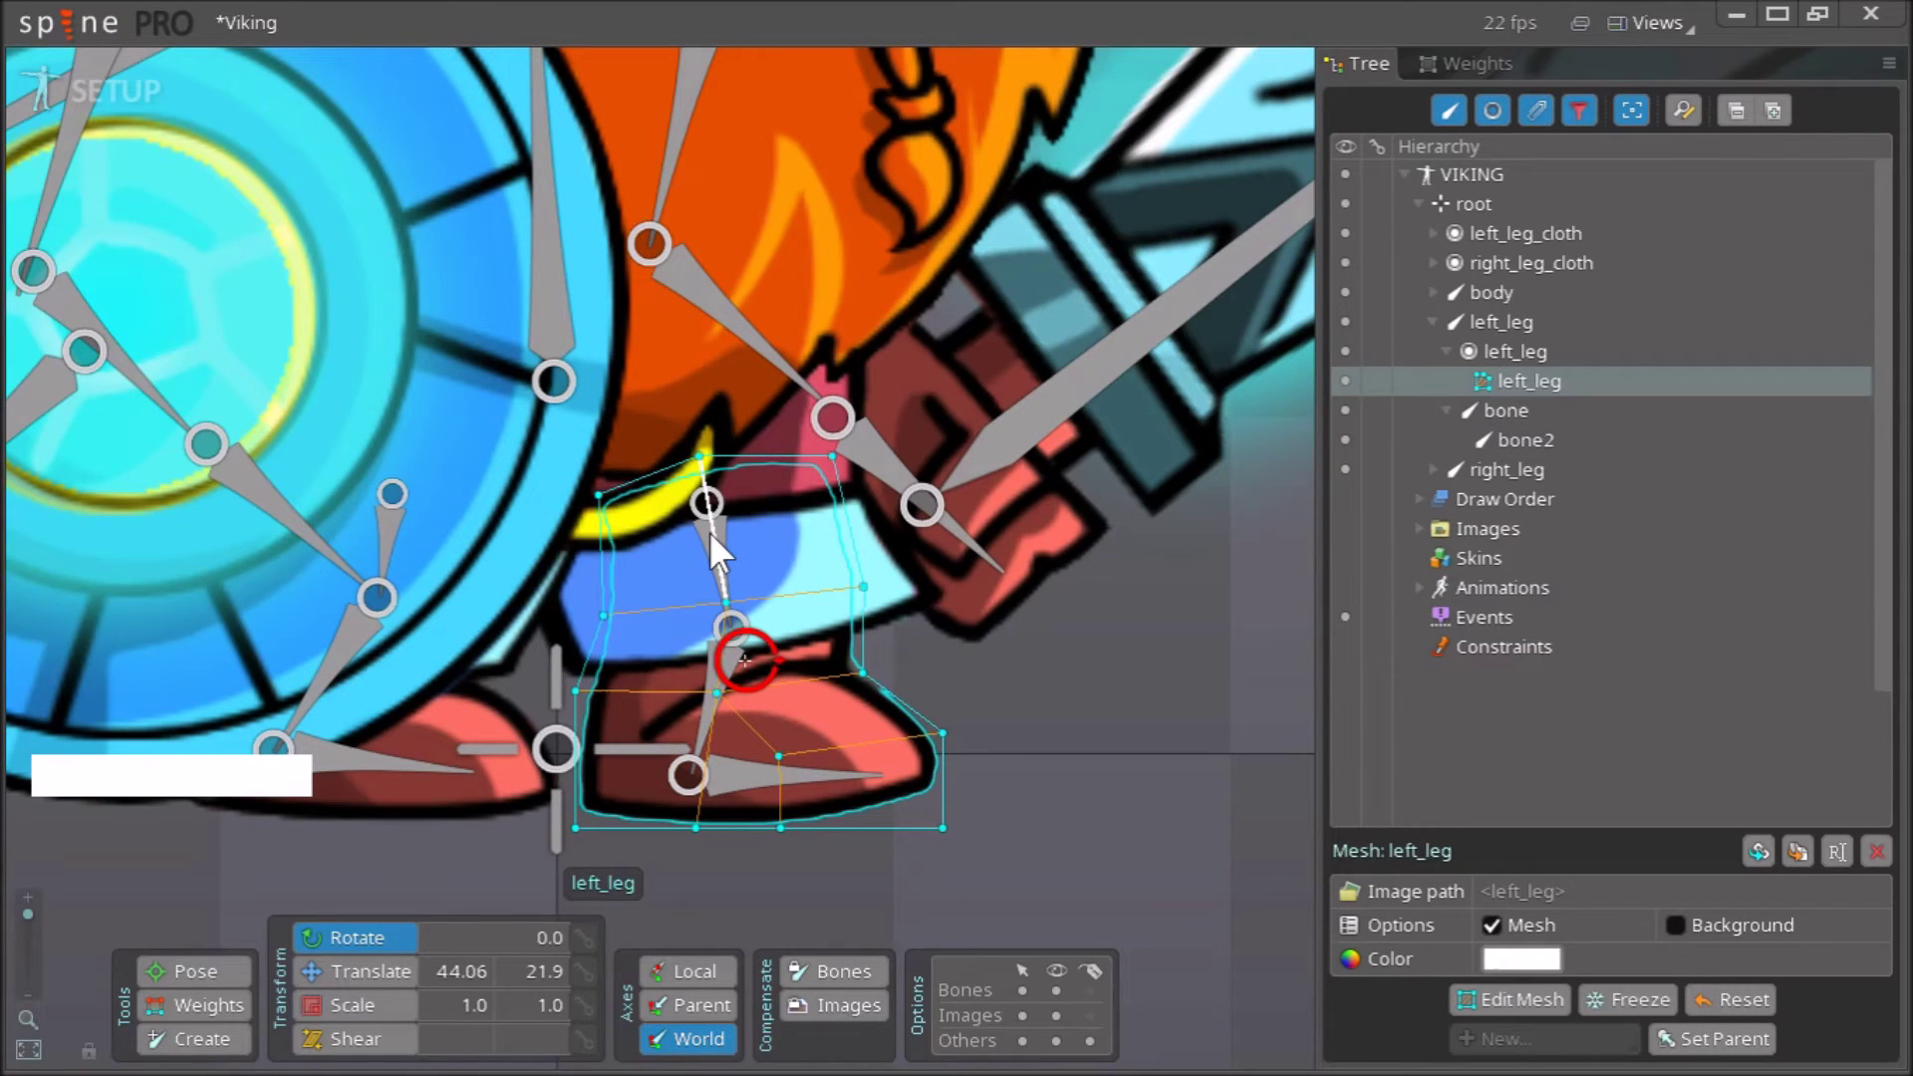
# Clear the selection and bring up the Weights panel from the views list
pyautogui.press('Escape')
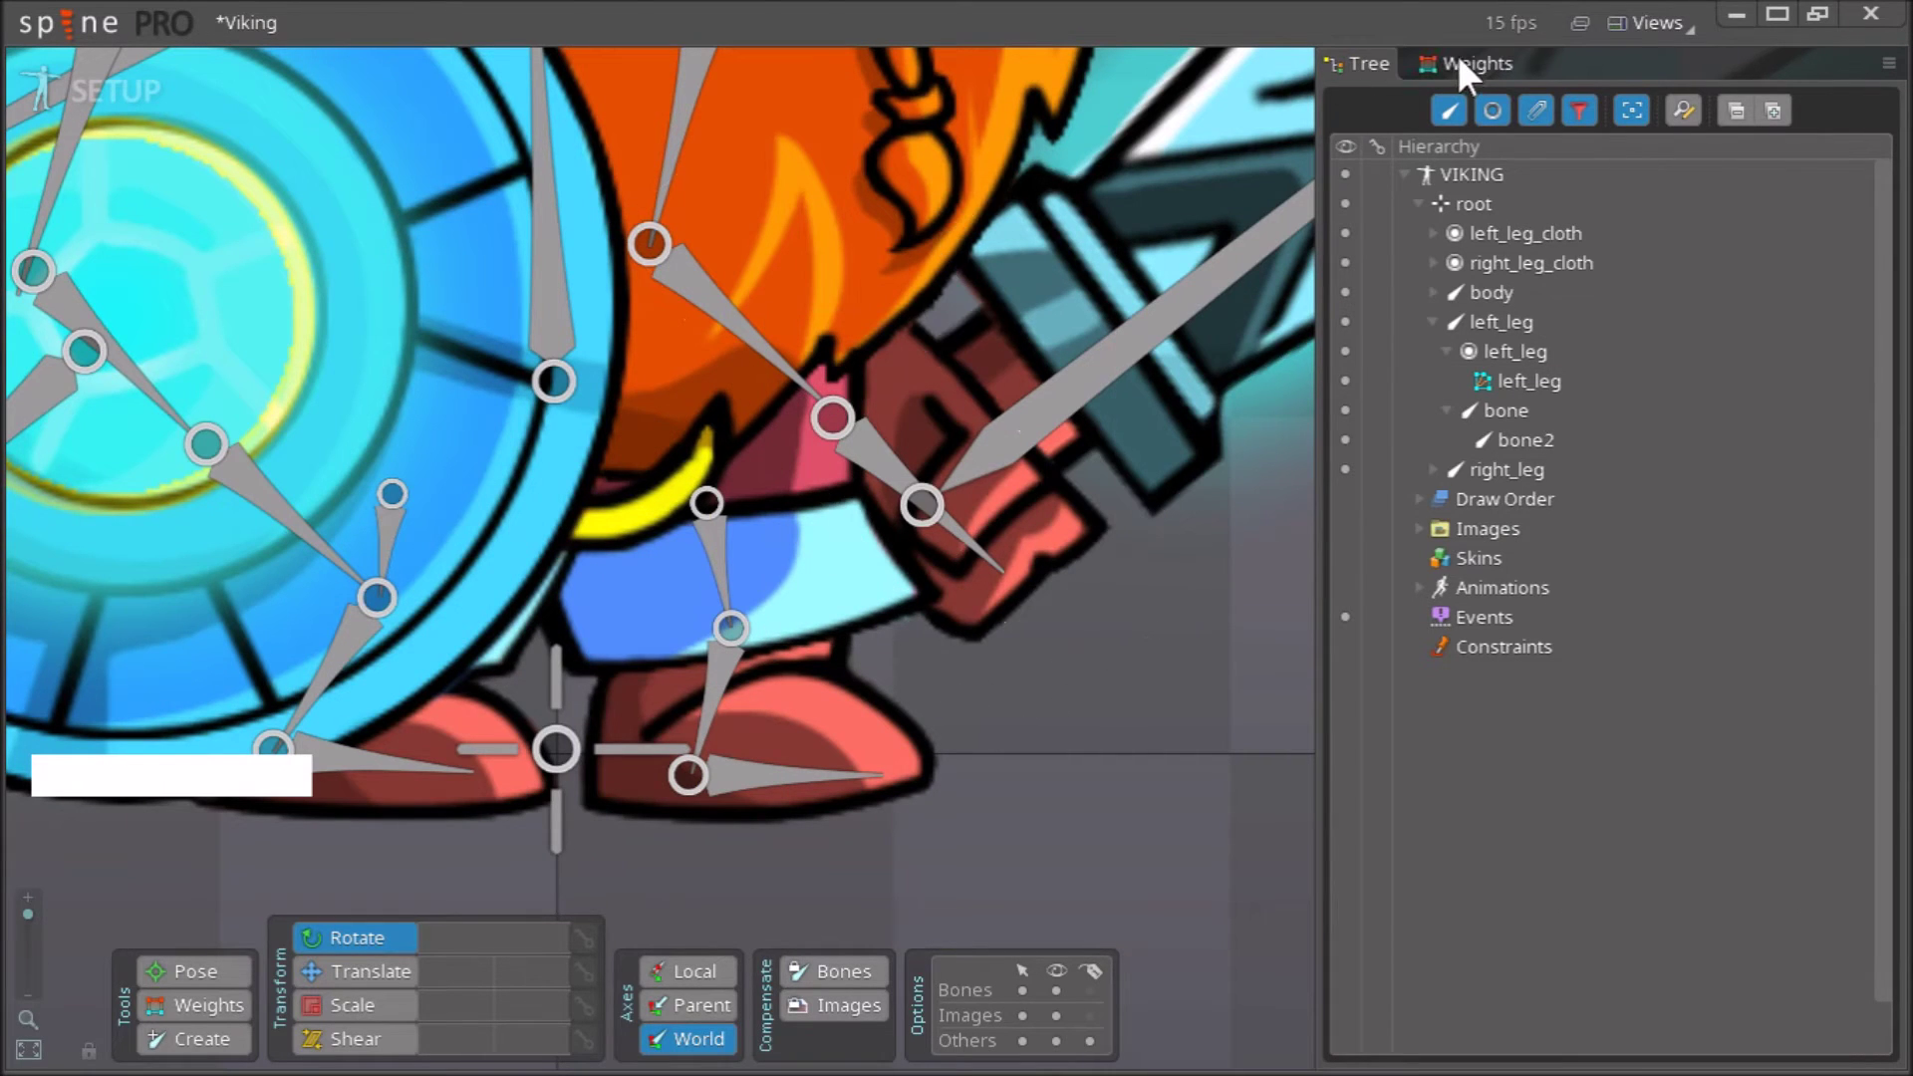
pyautogui.click(1472, 77)
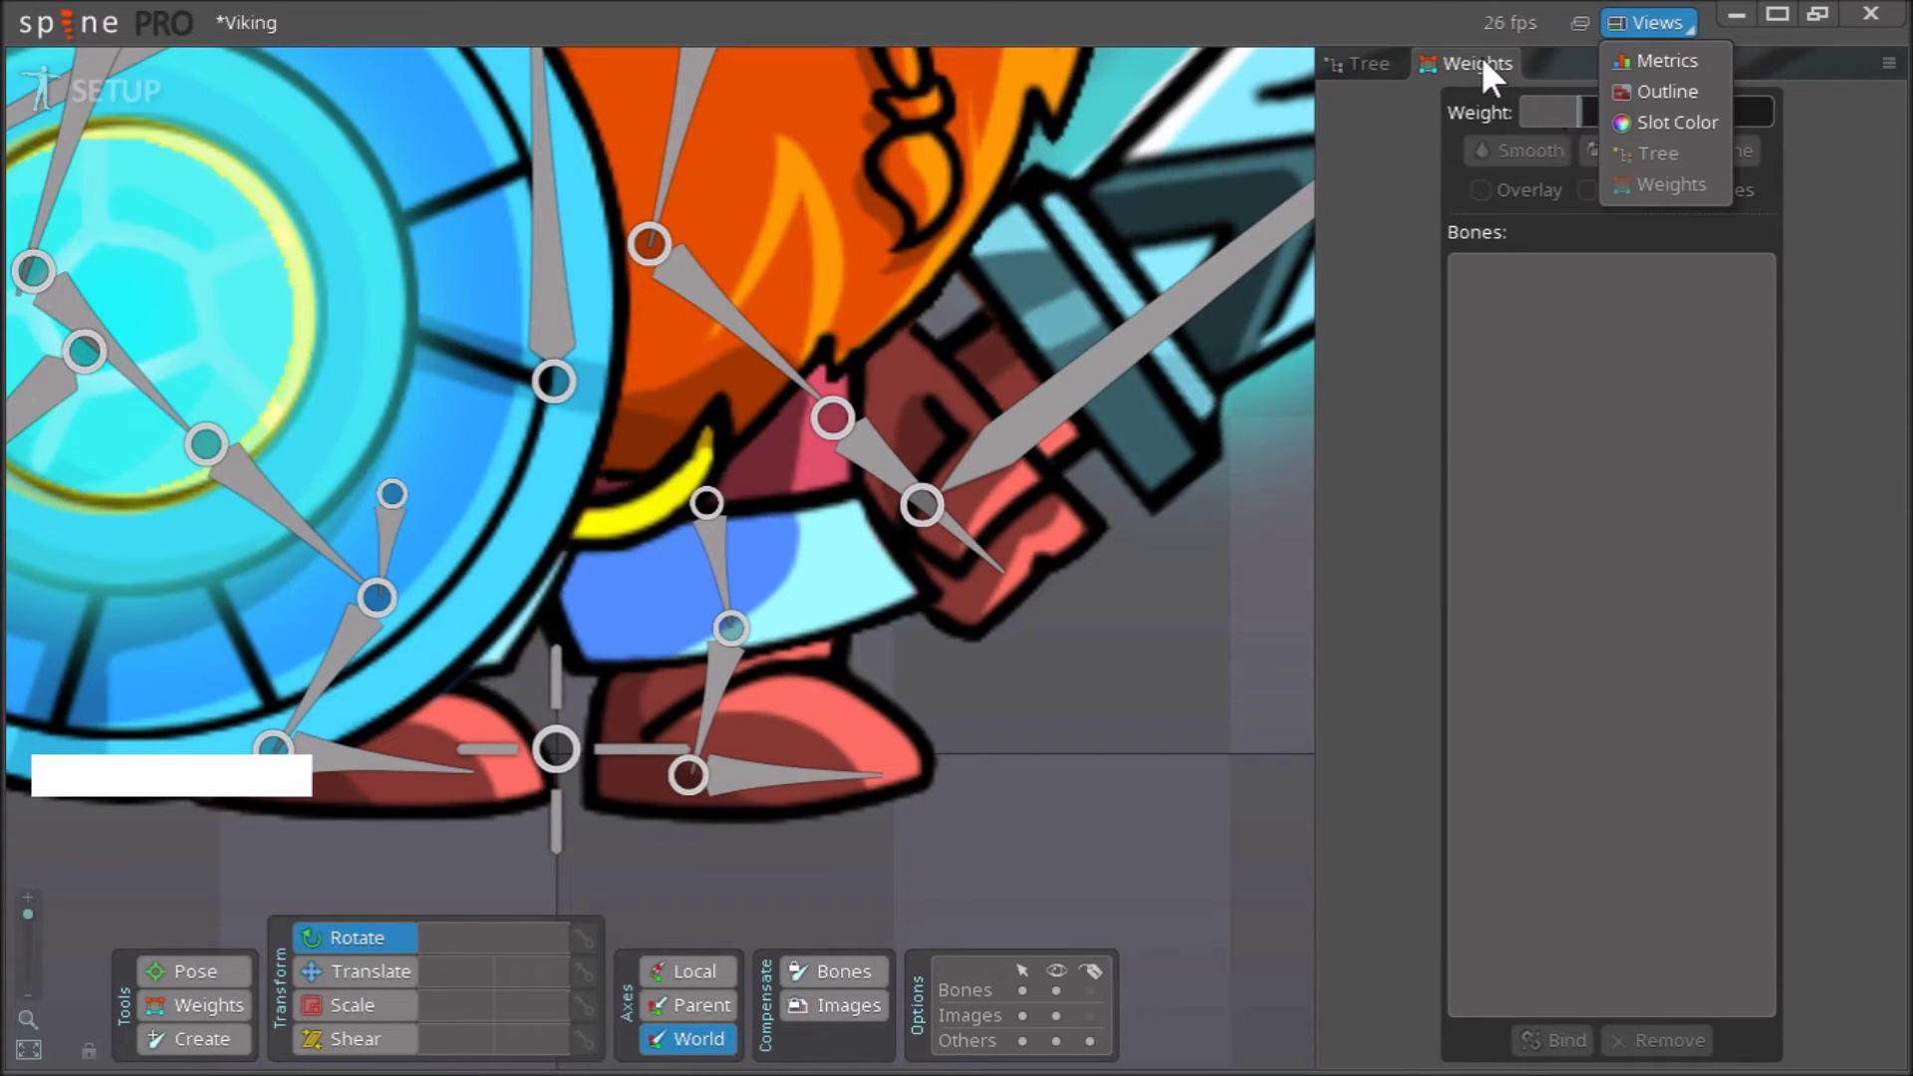
pyautogui.click(1494, 78)
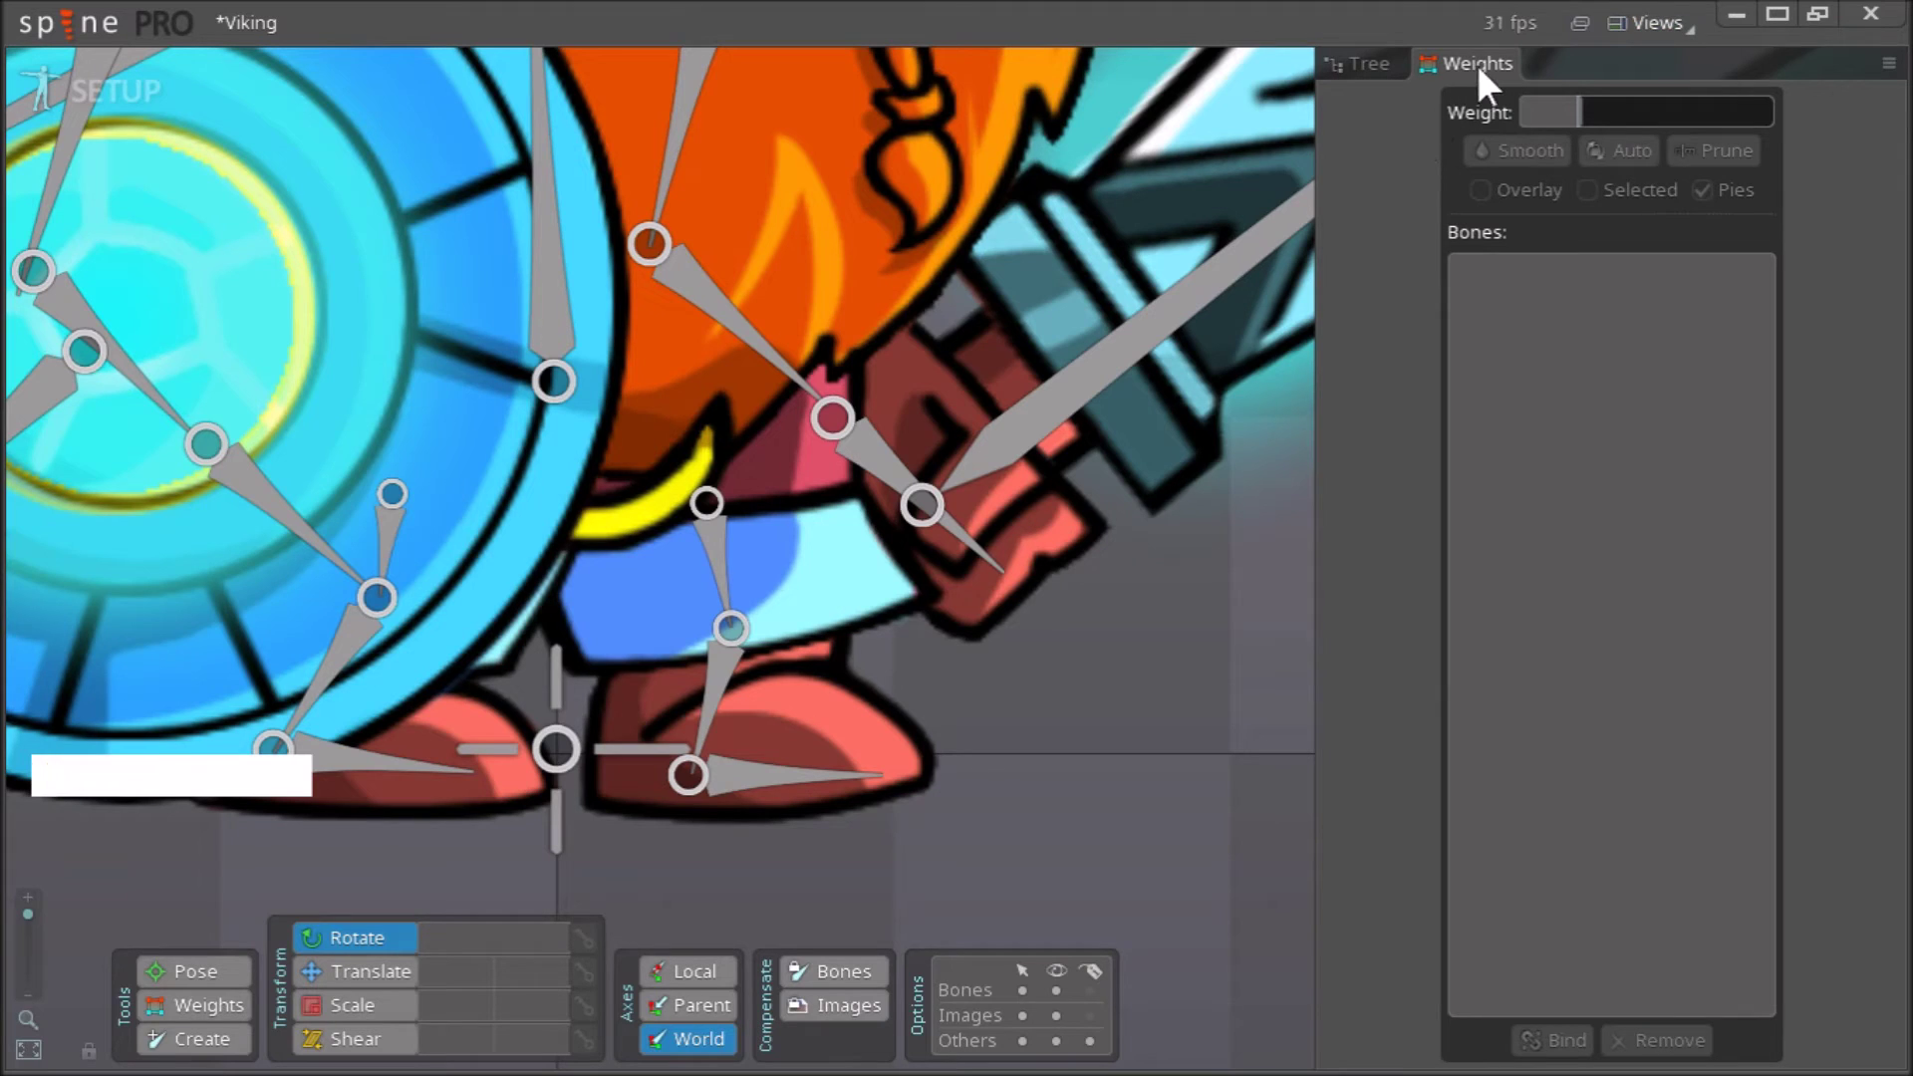
pyautogui.click(1488, 85)
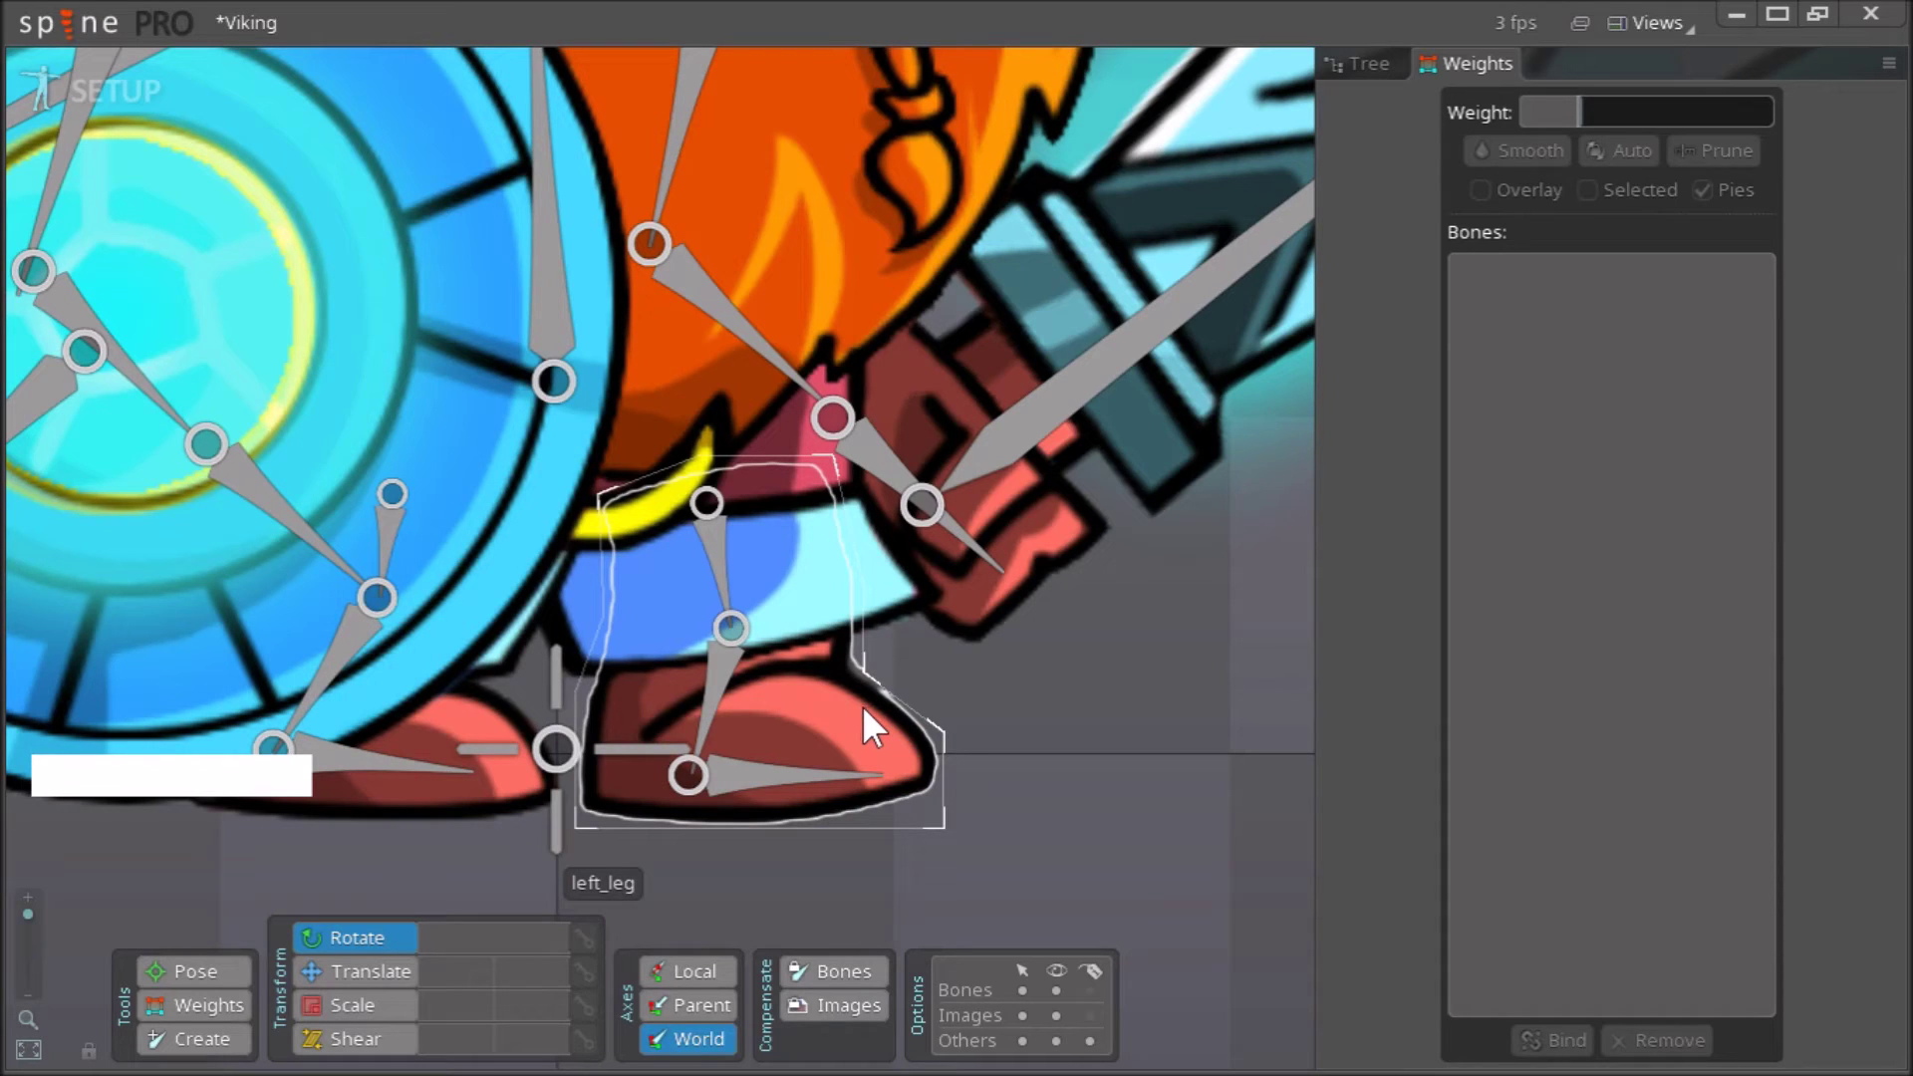
# Select the left_leg mesh and start Bind mode with no bones chosen yet
pyautogui.rightClick(1005, 753)
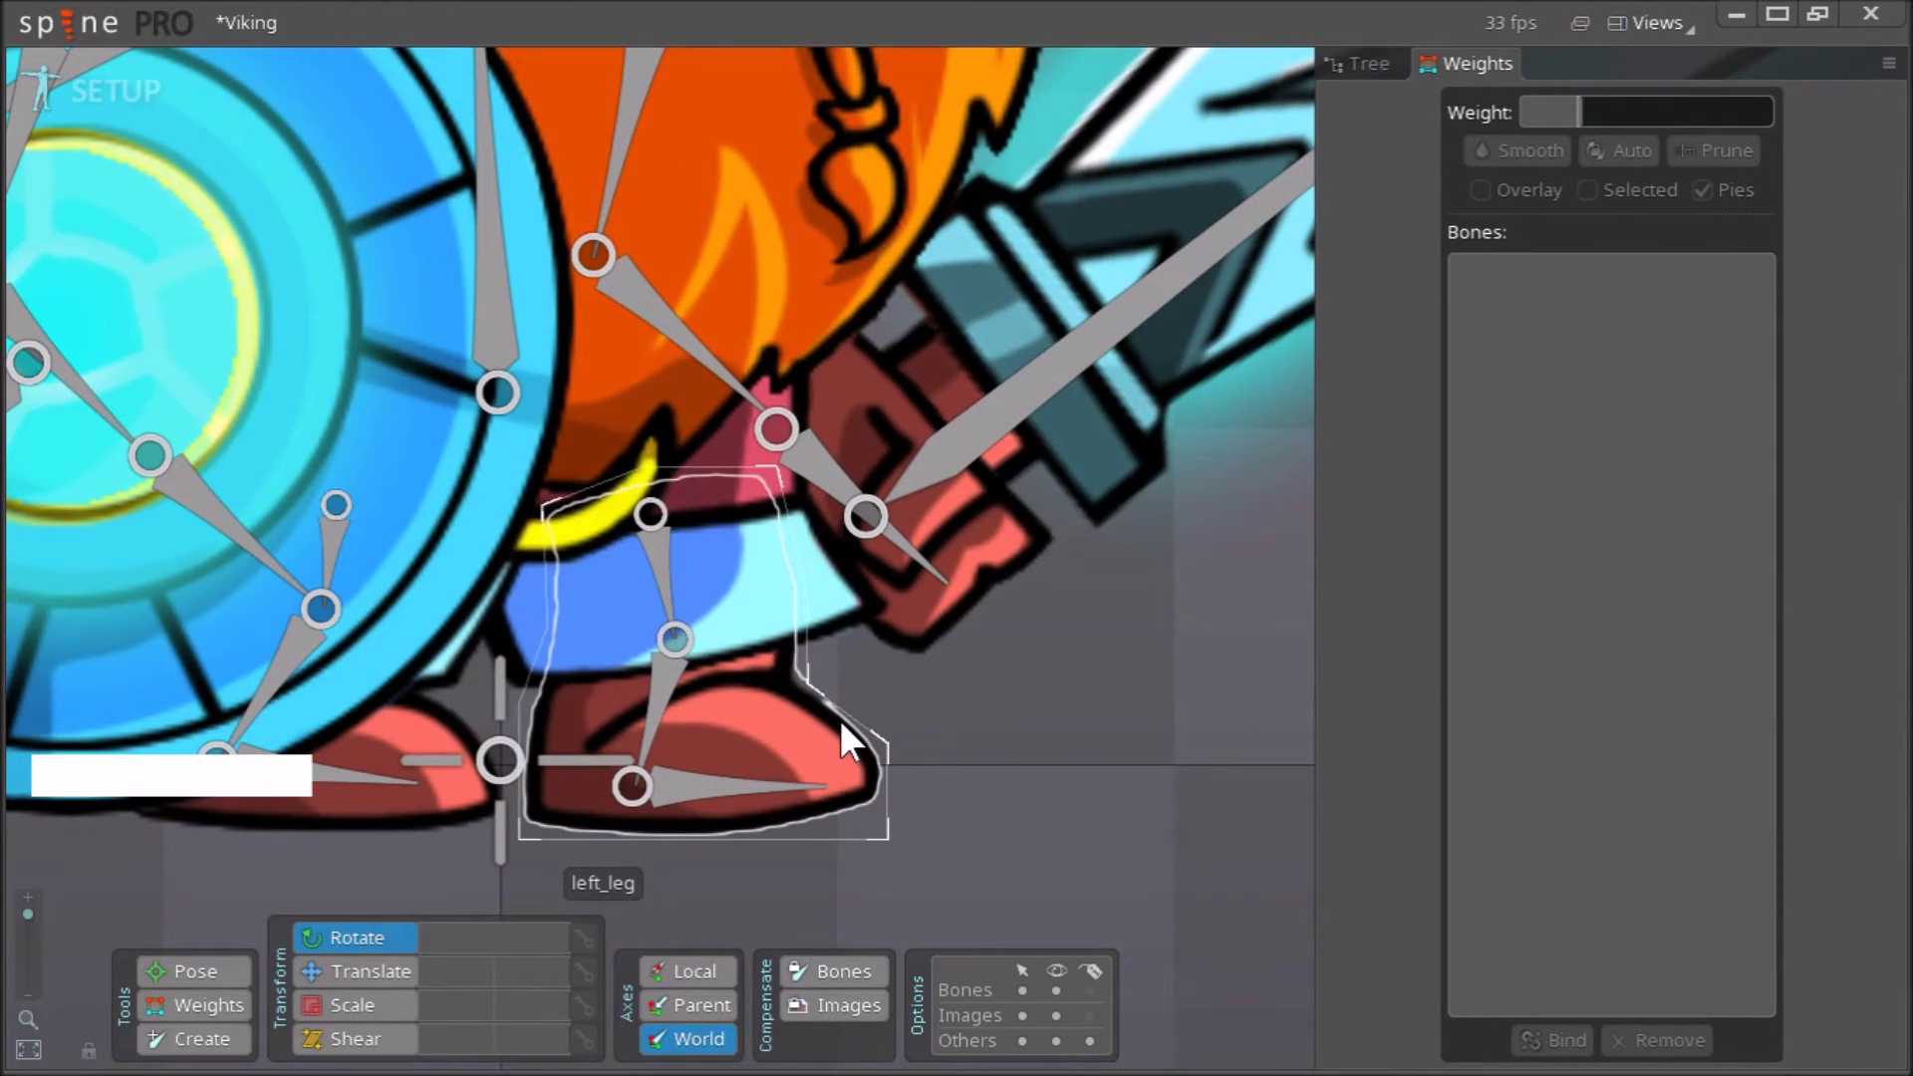
pyautogui.click(854, 741)
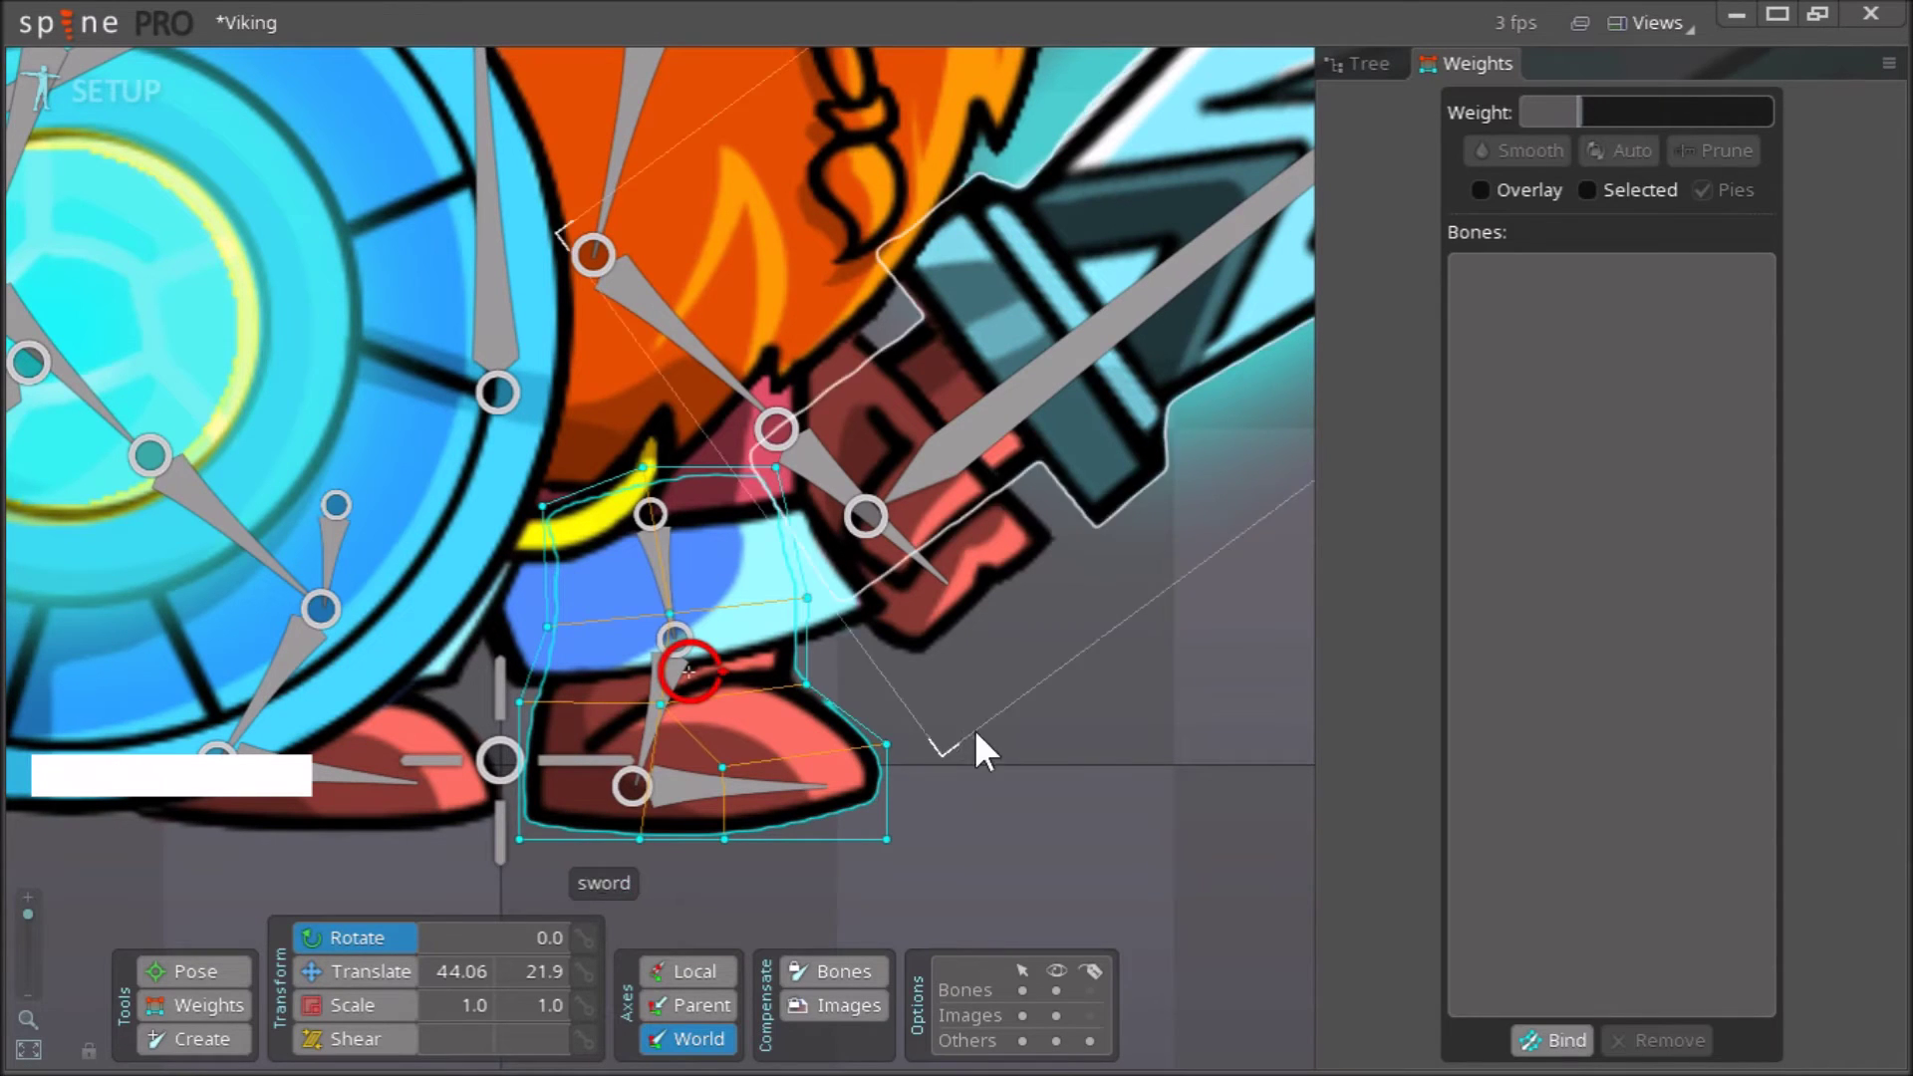
pyautogui.rightClick(1022, 762)
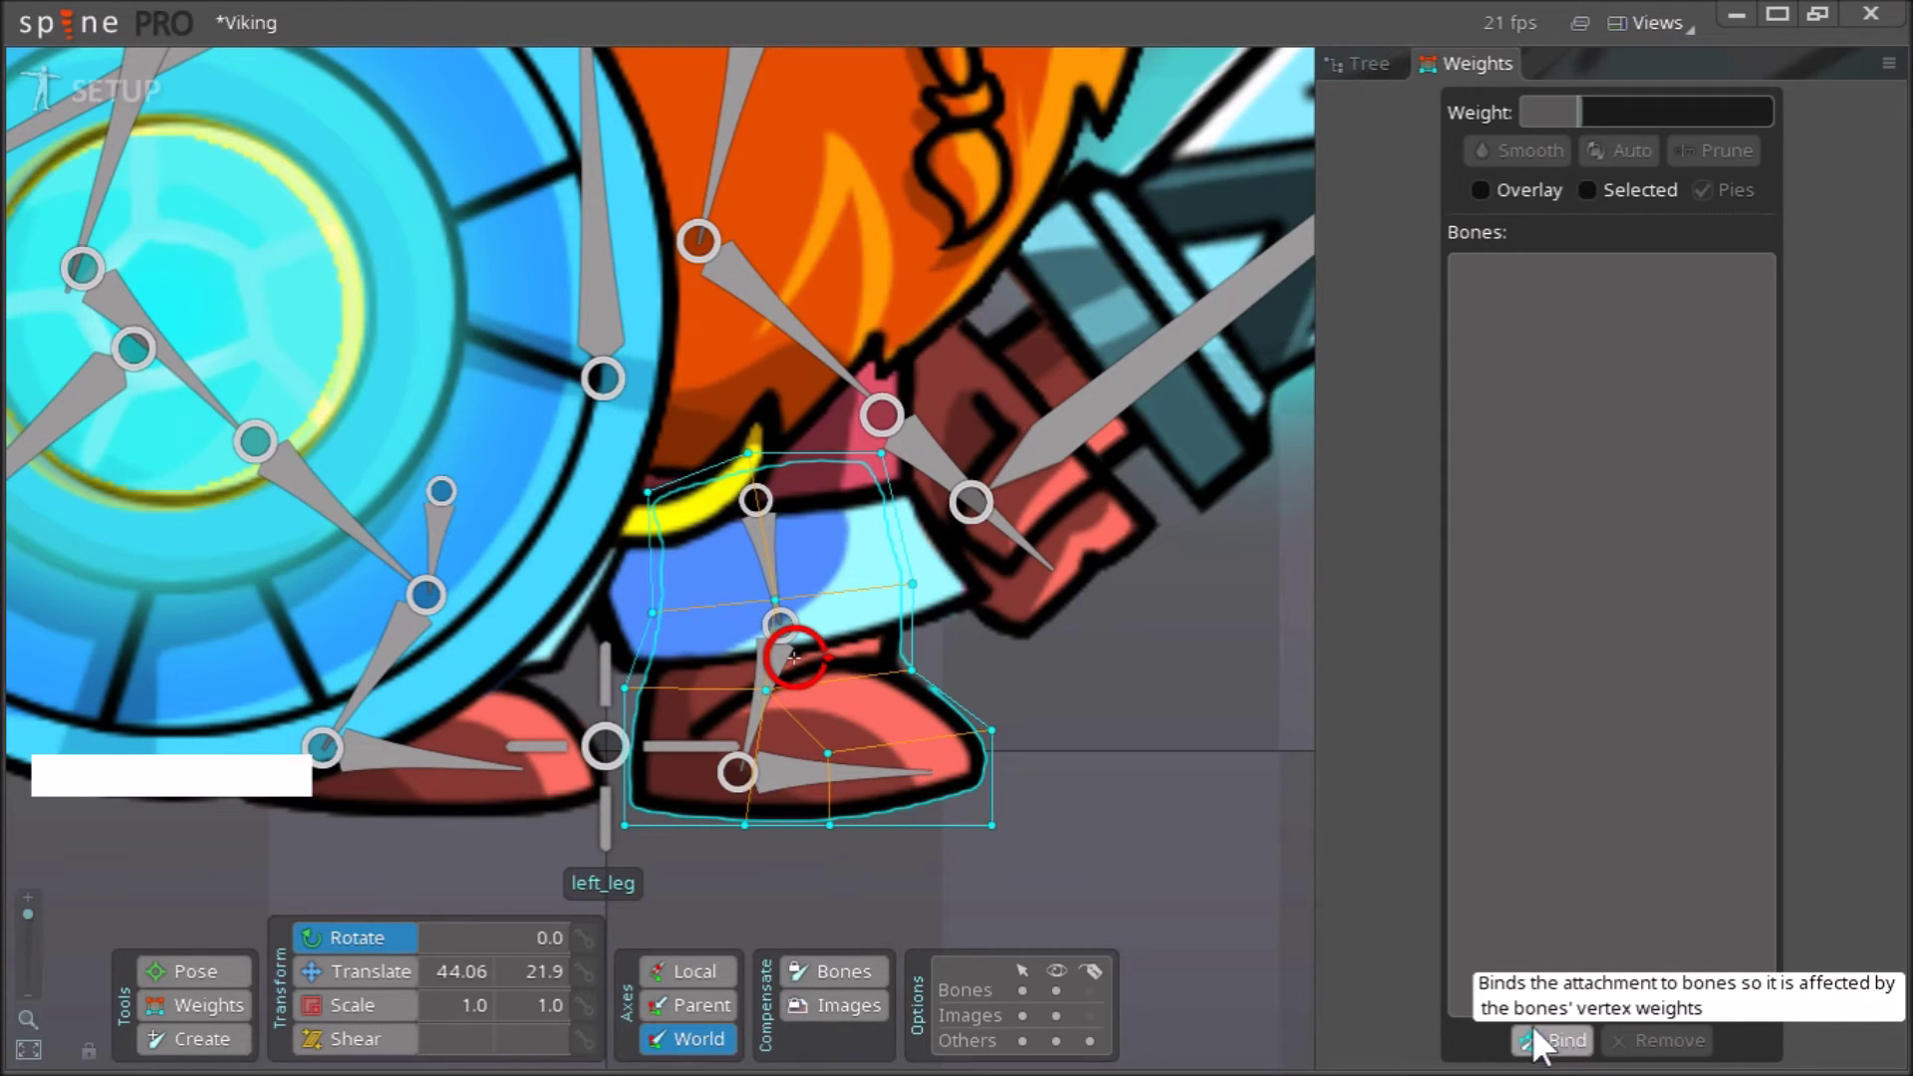
pyautogui.click(1560, 1051)
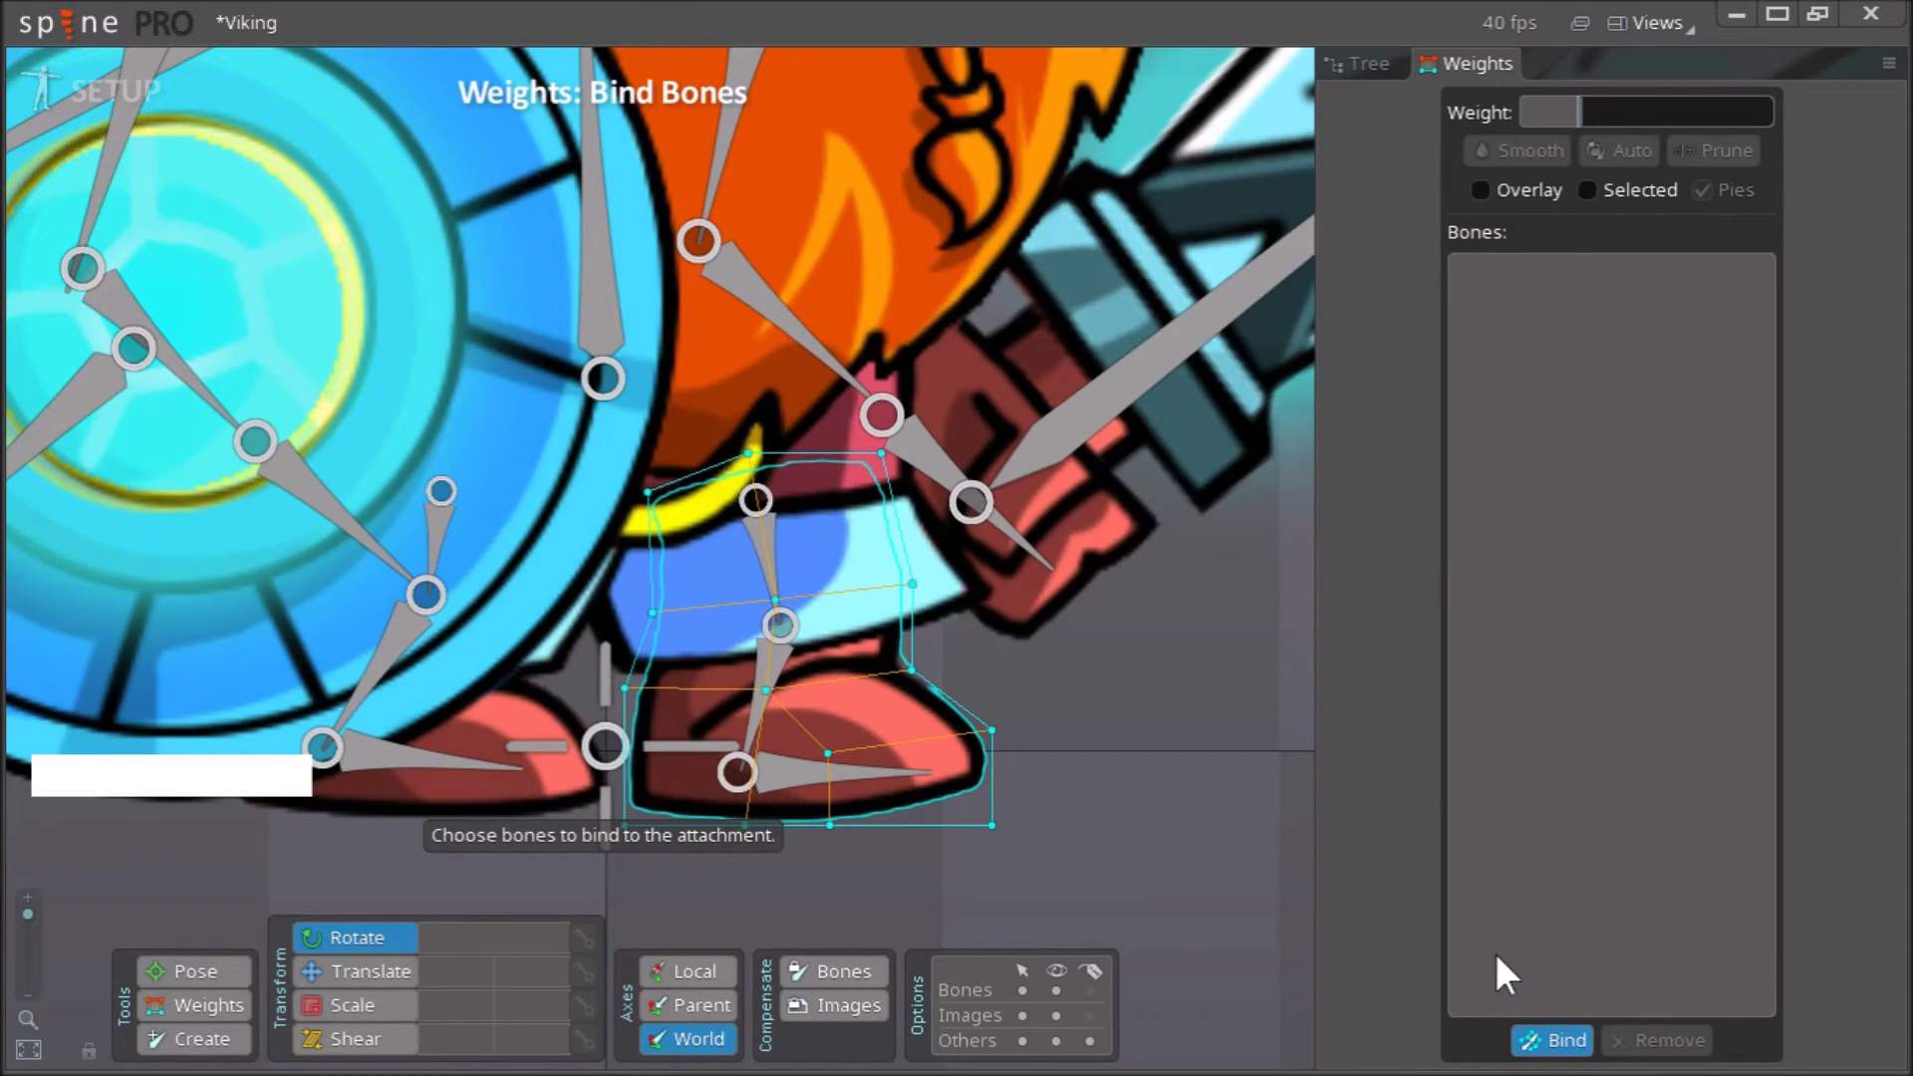